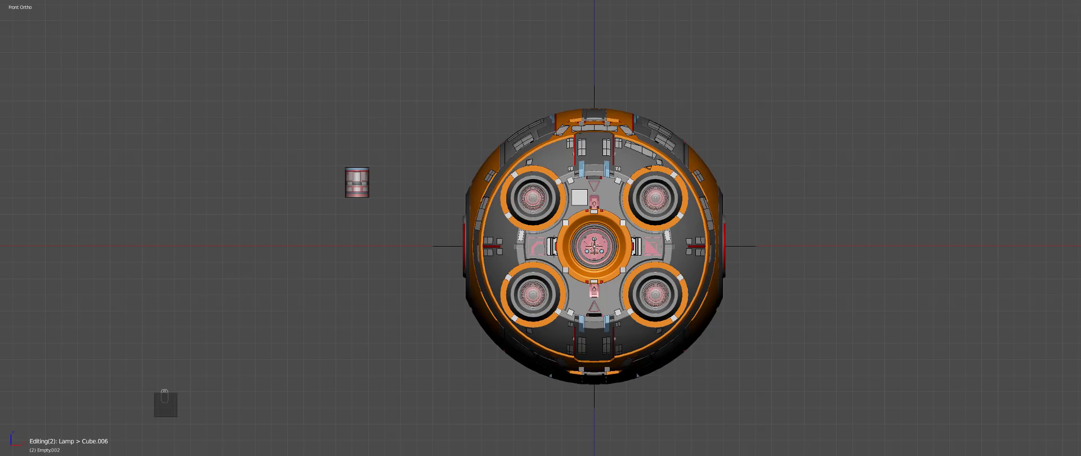
Pick the decal part on the sphere and orbit to a top-down orthographic view.
click(802, 236)
drag(603, 252, 621, 270)
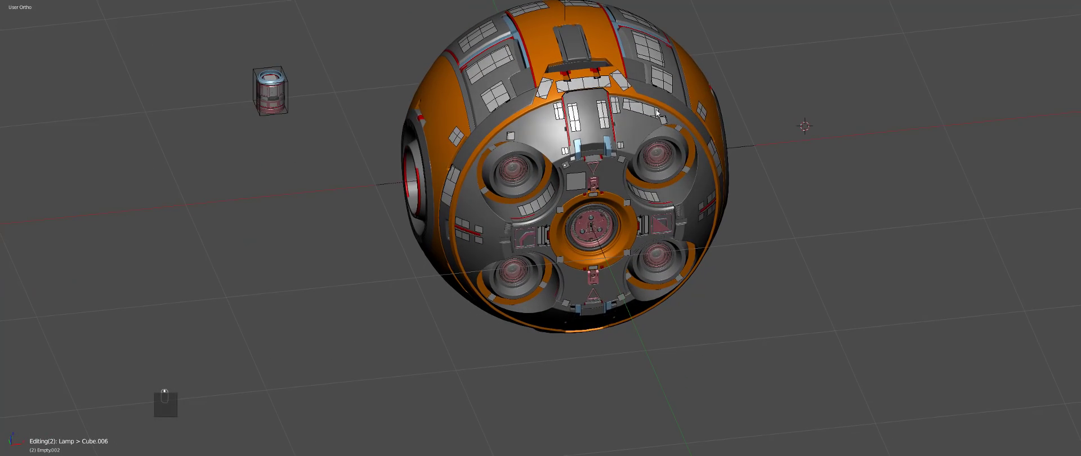
middle_click(661, 105)
key(g)
key(g)
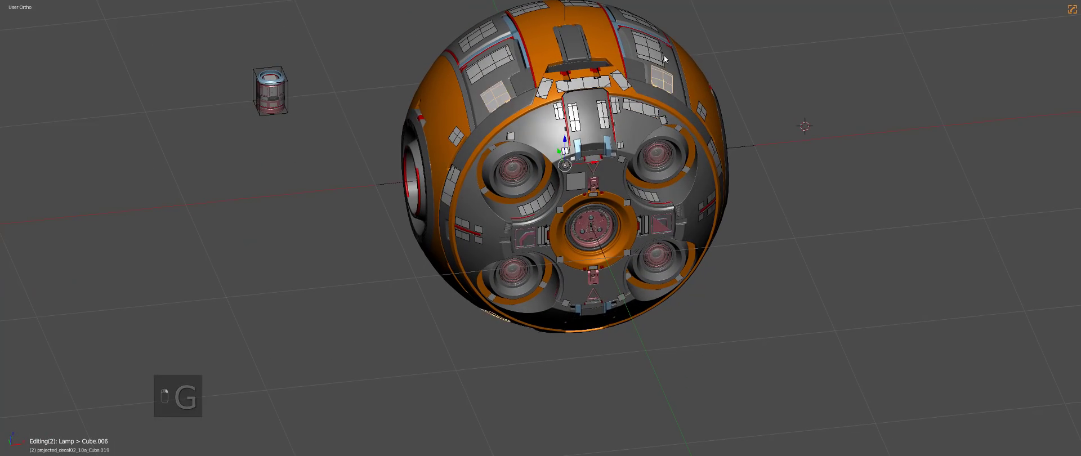
key(g)
drag(561, 84, 555, 186)
Switch to wireframe shading and box-select the sphere's lower bottom band.
key(z)
middle_click(626, 238)
key(a)
drag(629, 277, 691, 344)
key(b)
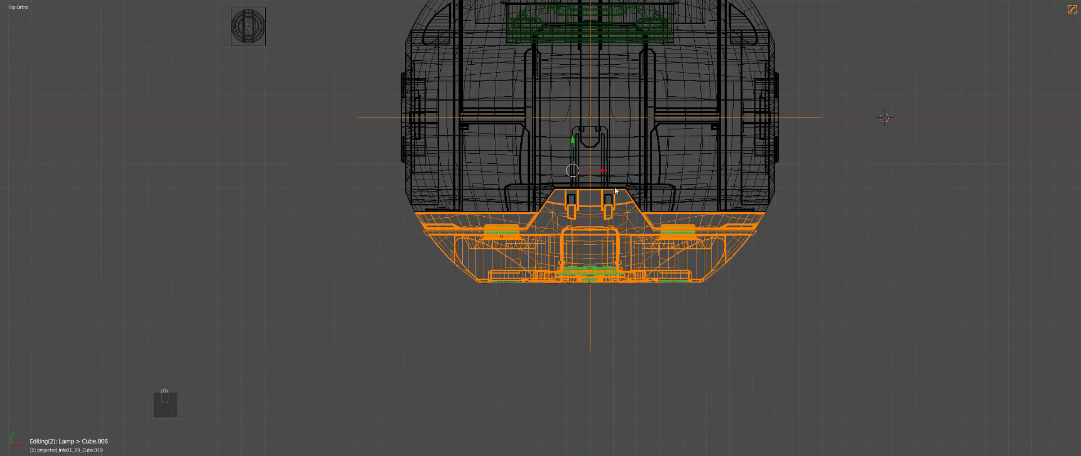
Box-select the remaining pieces of the bottom band and frame the shell in view.
drag(628, 222, 591, 255)
key(b)
drag(667, 254, 594, 182)
key(b)
drag(666, 179, 771, 156)
middle_click(808, 155)
drag(813, 150, 723, 217)
Enter GroupPro group edit mode and isolate the upper shell from the bottom band.
key(z)
key(z)
key(g)
drag(604, 286, 704, 269)
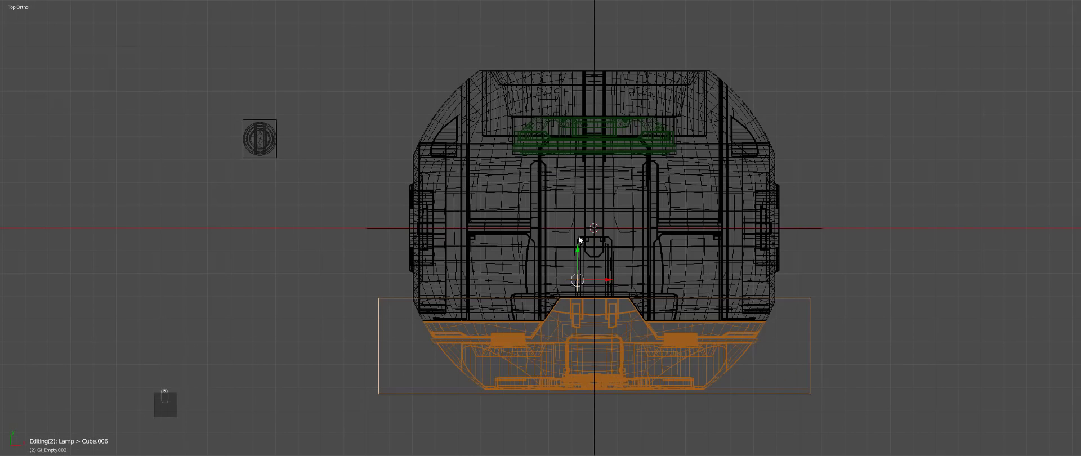
drag(692, 346, 631, 321)
key(z)
key(z)
key(a)
key(z)
key(g)
drag(645, 346, 661, 317)
drag(661, 316, 598, 313)
Hide the bottom band and show the upper shell alone in wireframe view.
key(h)
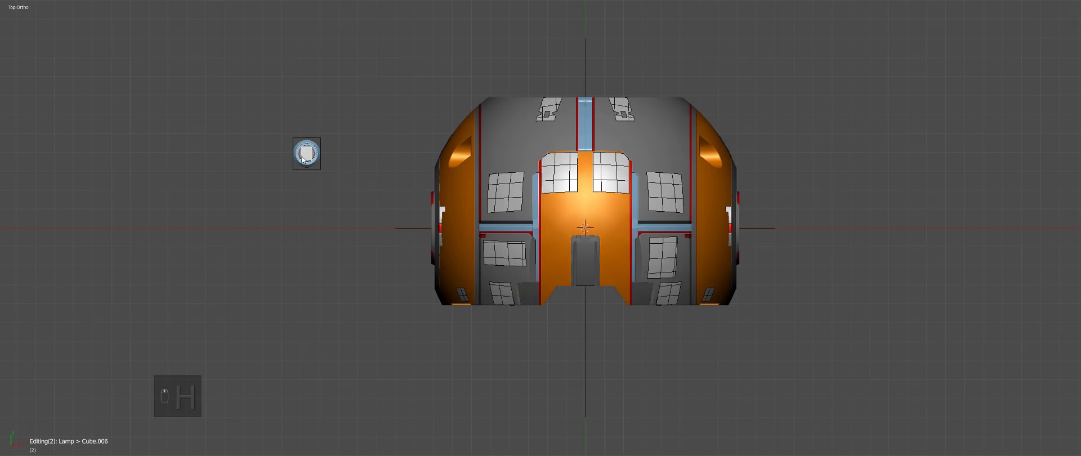
drag(302, 158, 387, 204)
key(h)
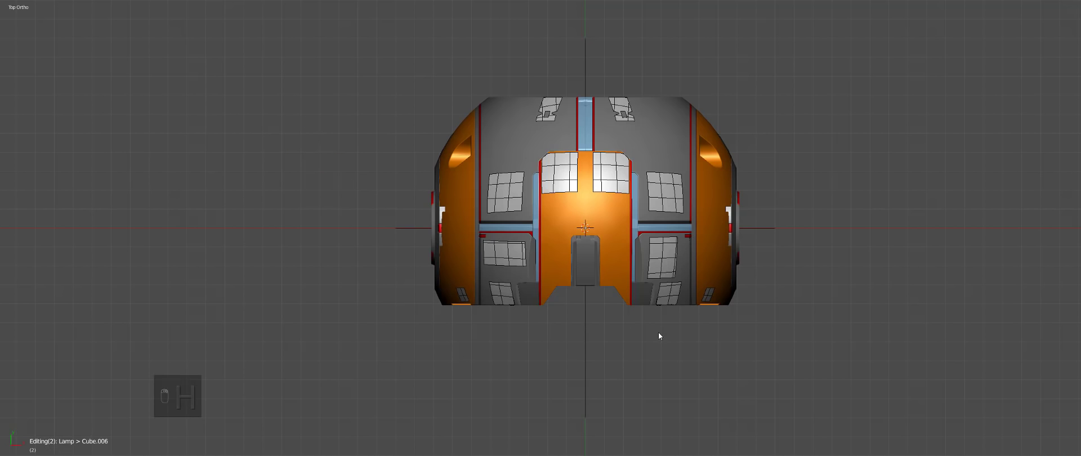
key(z)
key(a)
key(a)
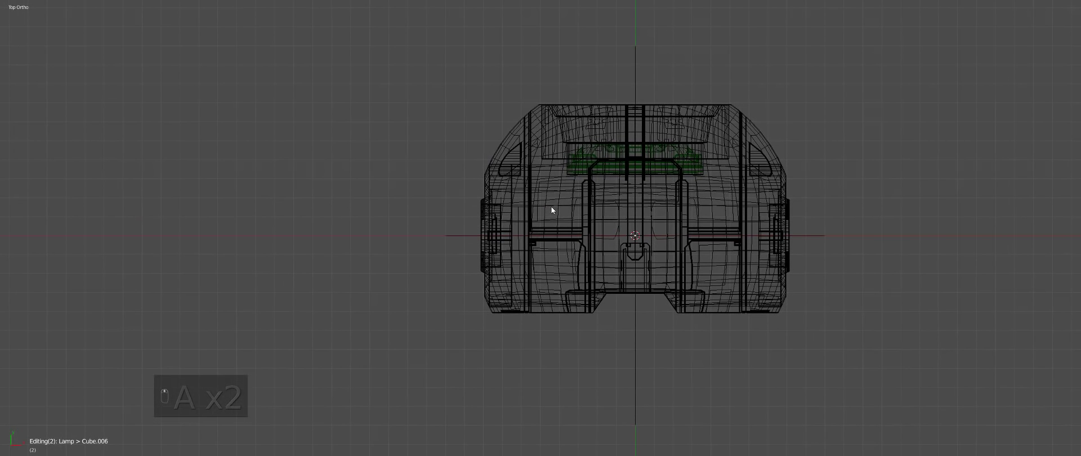
Select the side panel pieces and run GroupPro Set Group origin on their group.
drag(551, 207, 476, 149)
key(b)
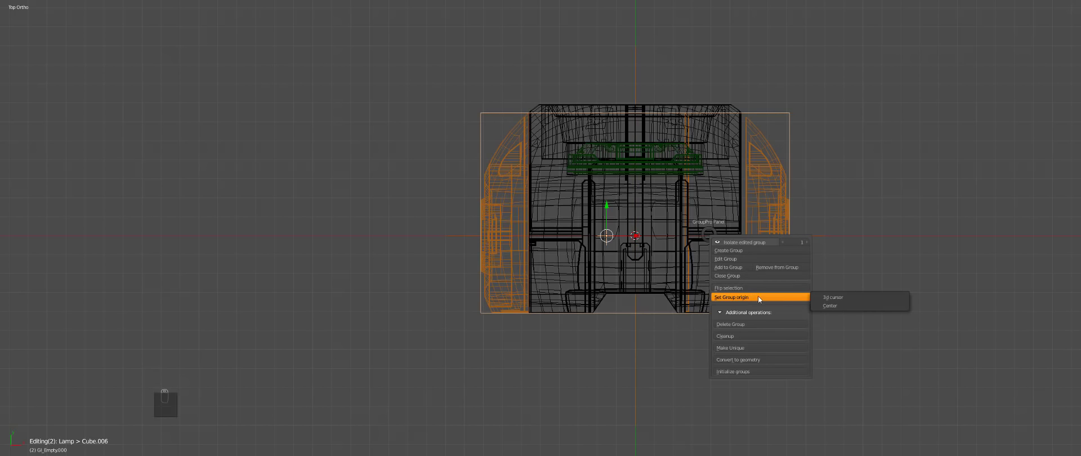
key(z)
key(a)
key(g)
drag(790, 261, 692, 249)
key(h)
Reveal the sphere's front opening and select the pink inner disc part.
key(z)
key(a)
key(z)
drag(705, 182, 631, 309)
key(a)
drag(646, 263, 681, 262)
key(g)
drag(675, 248, 671, 245)
key(g)
Zoom in on the inner hatch plate dotted with small square decal pieces.
middle_click(684, 189)
drag(683, 190, 697, 278)
middle_click(698, 278)
key(g)
drag(699, 292, 881, 327)
Select the inner disc rings in wireframe, undoing a stray scale along the way.
key(s)
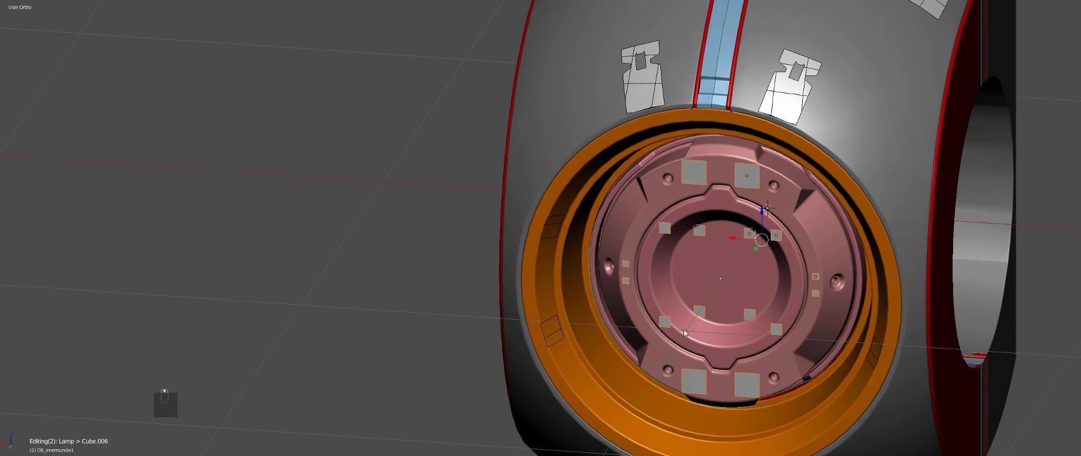
drag(555, 332, 560, 233)
key(ctrl+z)
drag(562, 260, 733, 252)
key(z)
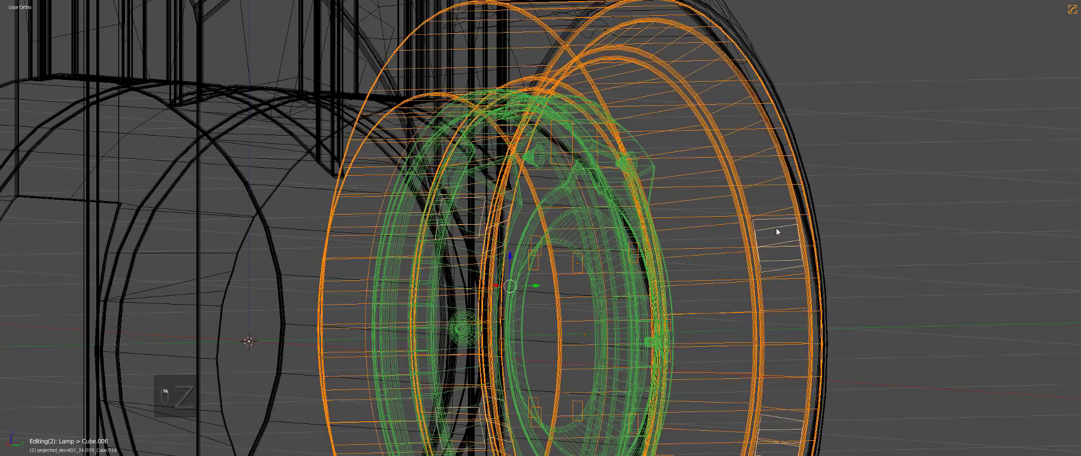
drag(787, 269, 730, 326)
drag(729, 327, 702, 327)
drag(731, 311, 726, 257)
key(z)
Set the disc group origin to the 3D cursor and isolate the barrel-shaped middle section.
key(g)
middle_click(786, 270)
drag(737, 256, 690, 262)
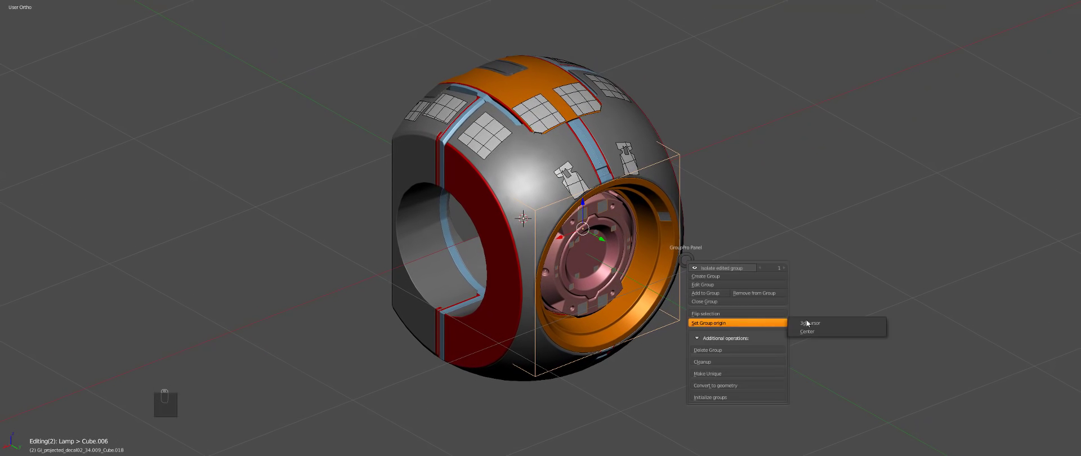
key(g)
key(h)
drag(584, 233, 680, 304)
key(a)
drag(645, 286, 676, 287)
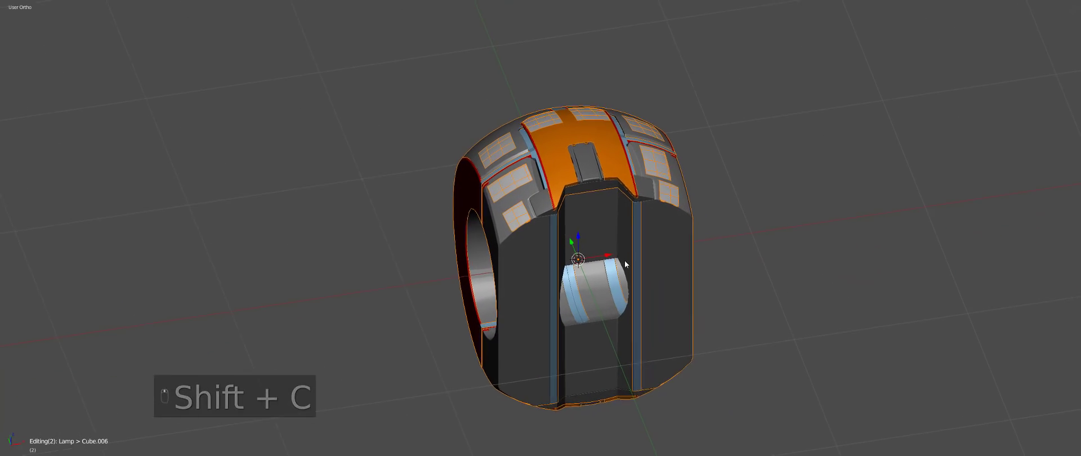
Close the group, select one sphere section and spin it with R to confirm independent rotation.
drag(502, 134, 568, 204)
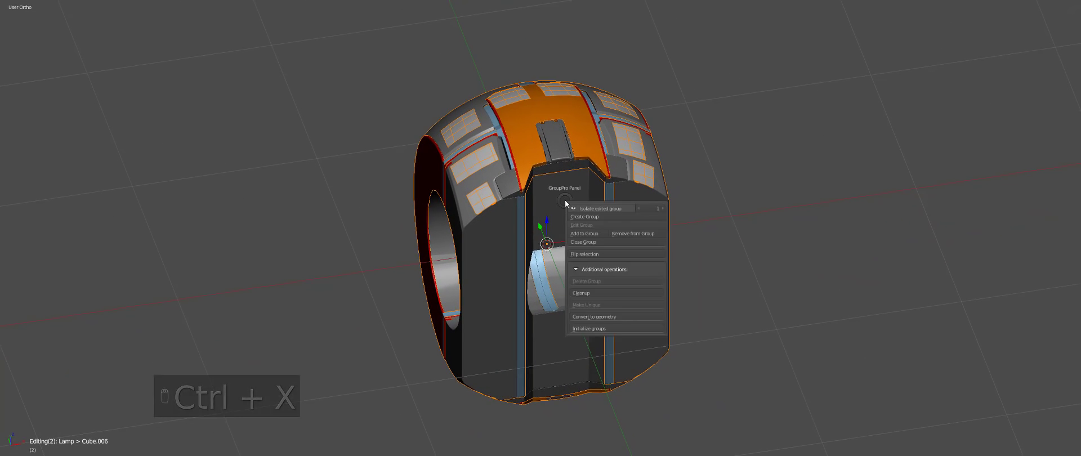
drag(631, 208, 604, 224)
drag(701, 289, 585, 281)
key(a)
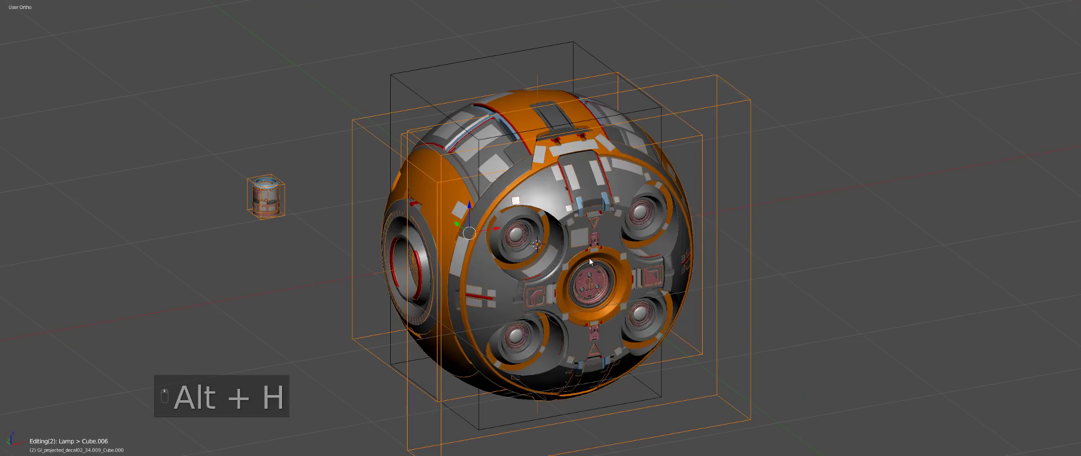
key(a)
middle_click(612, 293)
key(r)
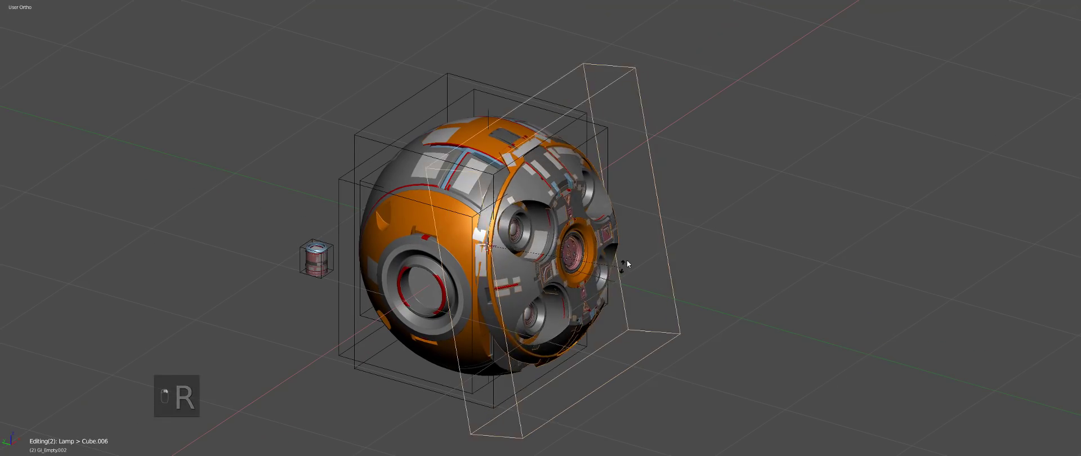
drag(589, 139, 613, 247)
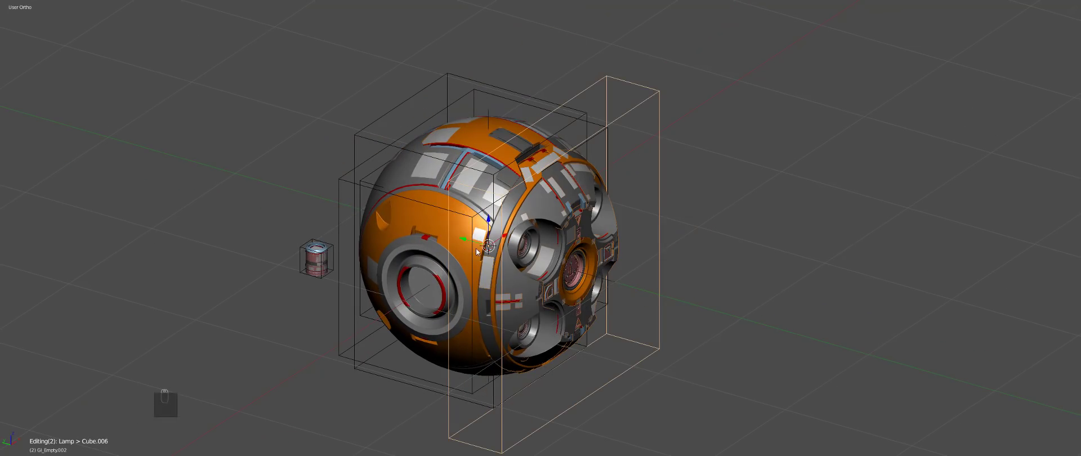
drag(470, 246, 446, 232)
Cancel the test rotation and reframe the whole assembled sphere with its front opening.
key(g)
middle_click(452, 157)
key(g)
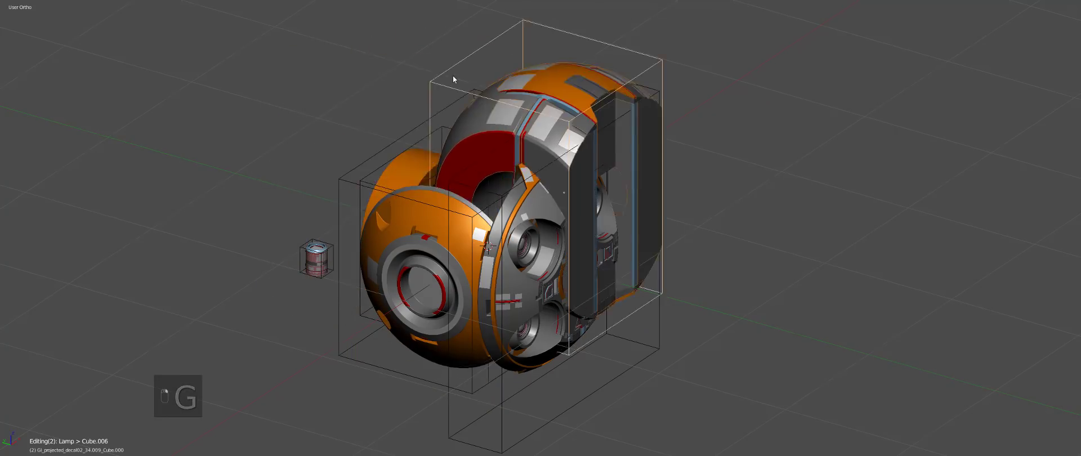
drag(546, 175, 298, 236)
key(g)
drag(435, 274, 1034, 140)
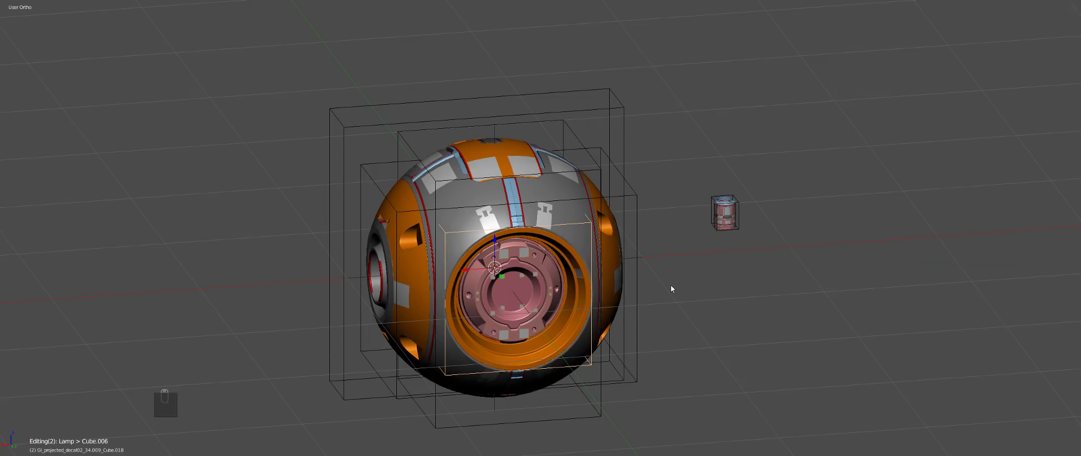
Show the N sidebar and drag the Rotation Y field to spin the inner disc group.
key(n)
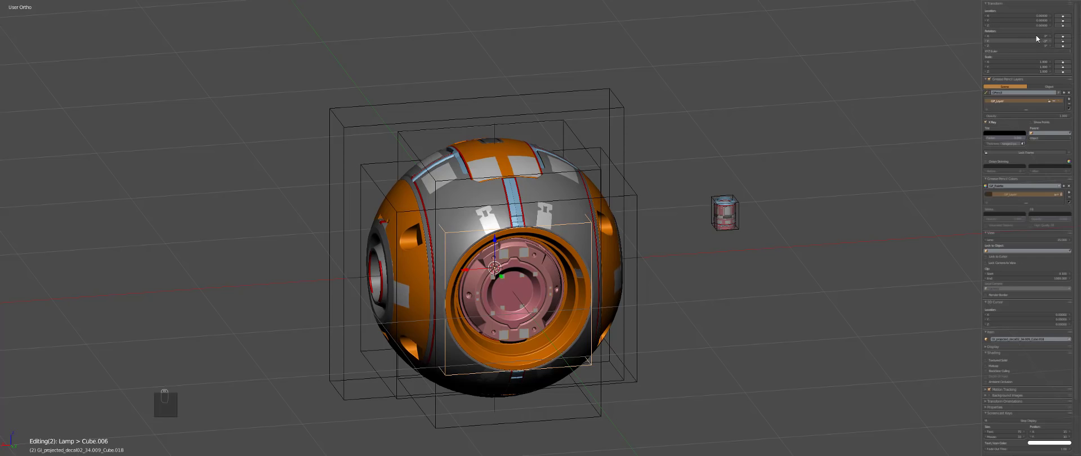
drag(1025, 43, 990, 104)
drag(990, 104, 843, 95)
drag(843, 96, 646, 253)
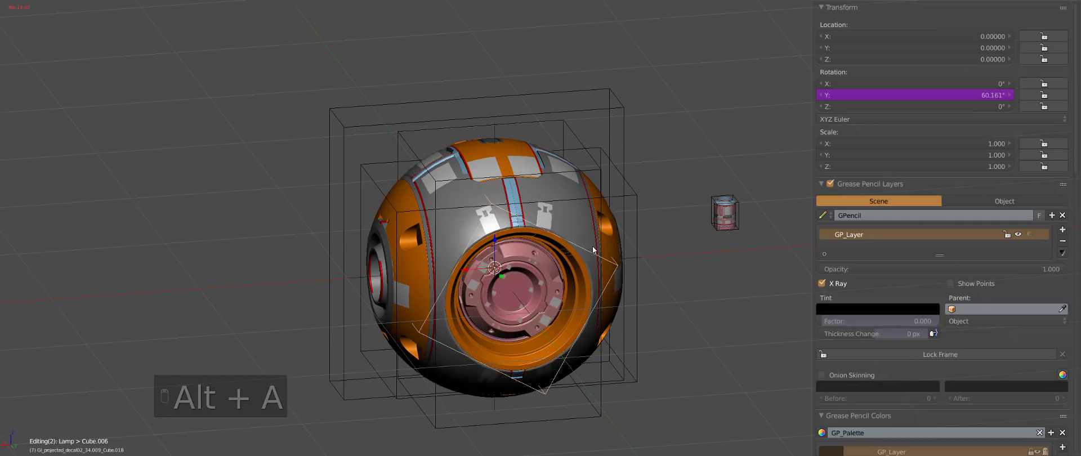
Clear the disc group's rotation back to zero.
drag(643, 271, 601, 217)
key(Escape)
key(z)
key(z)
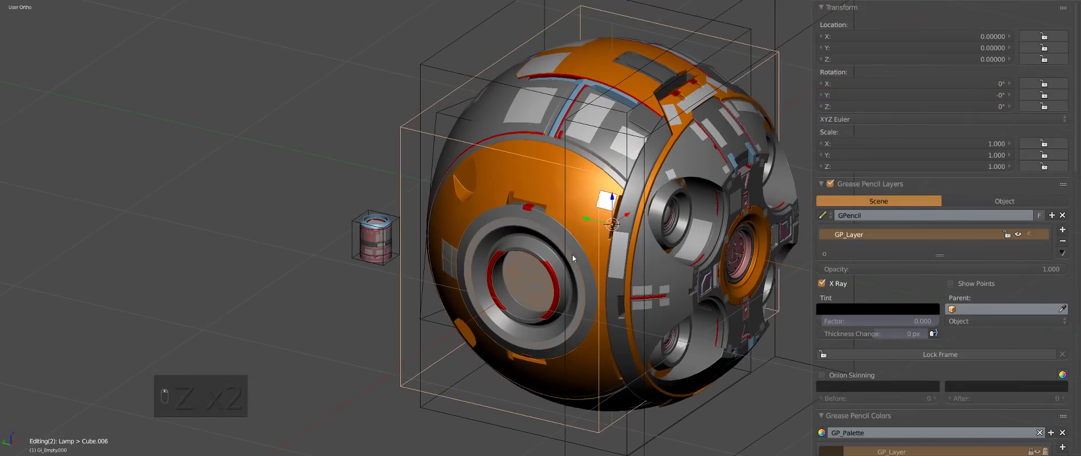
Close the lamp group in the GroupPro panel to exit group editing.
drag(575, 258, 608, 254)
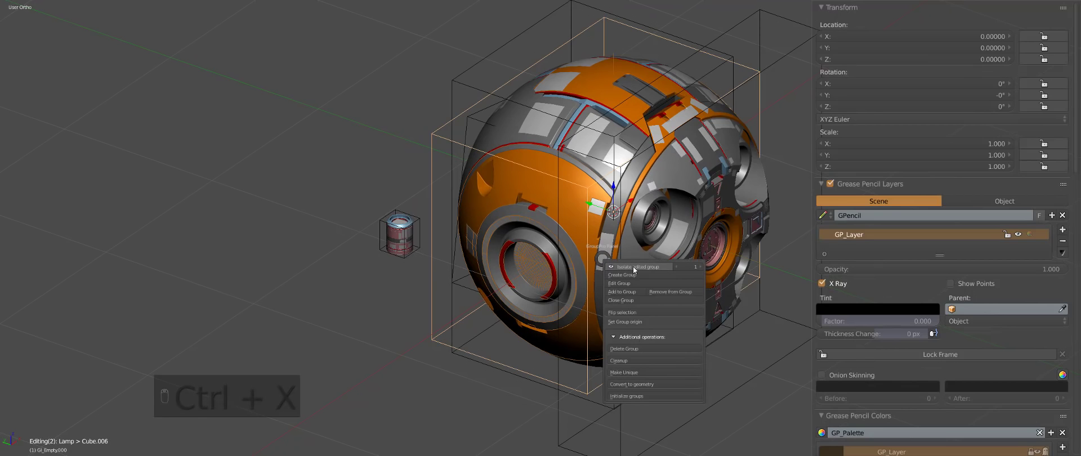
middle_click(611, 266)
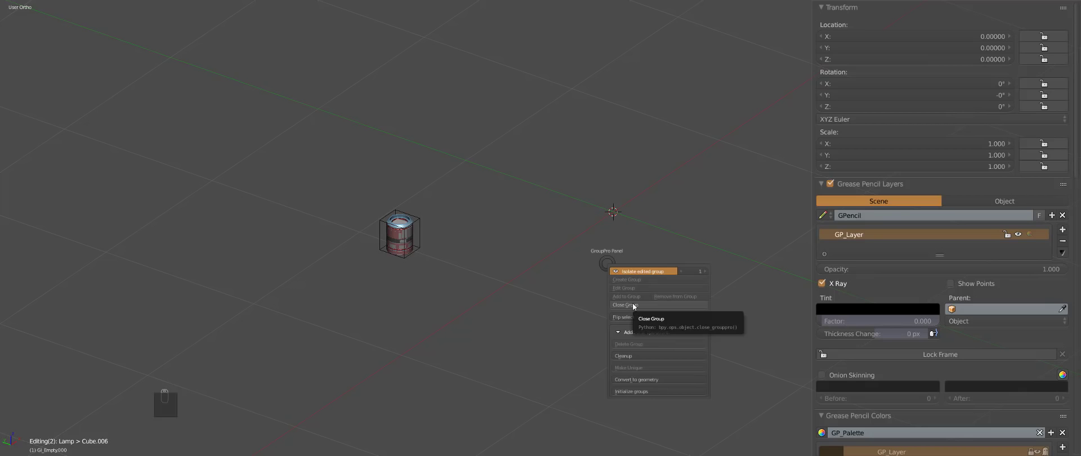
drag(420, 240, 516, 251)
drag(540, 285, 421, 244)
key(a)
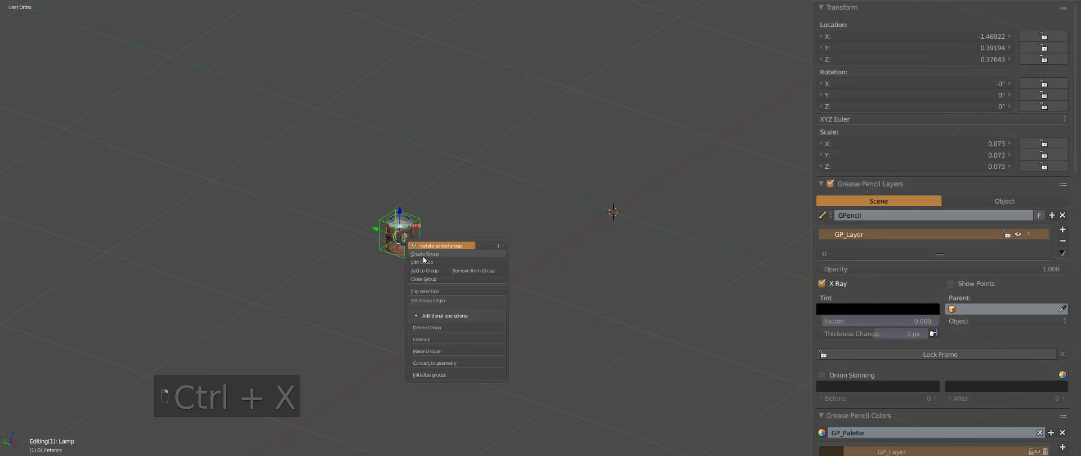
drag(426, 281, 388, 236)
key(a)
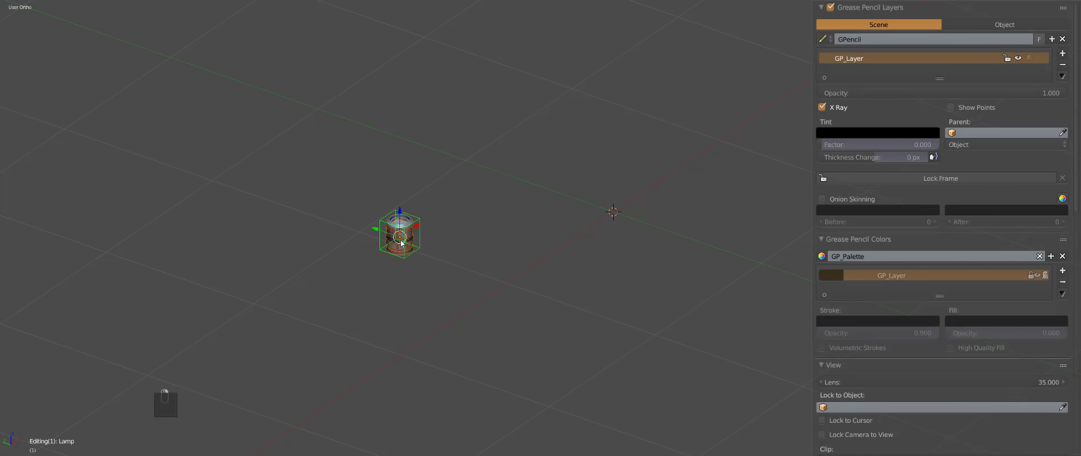
Place the lamp GI_instance beside the assembled sphere and hide the sidebar.
key(g)
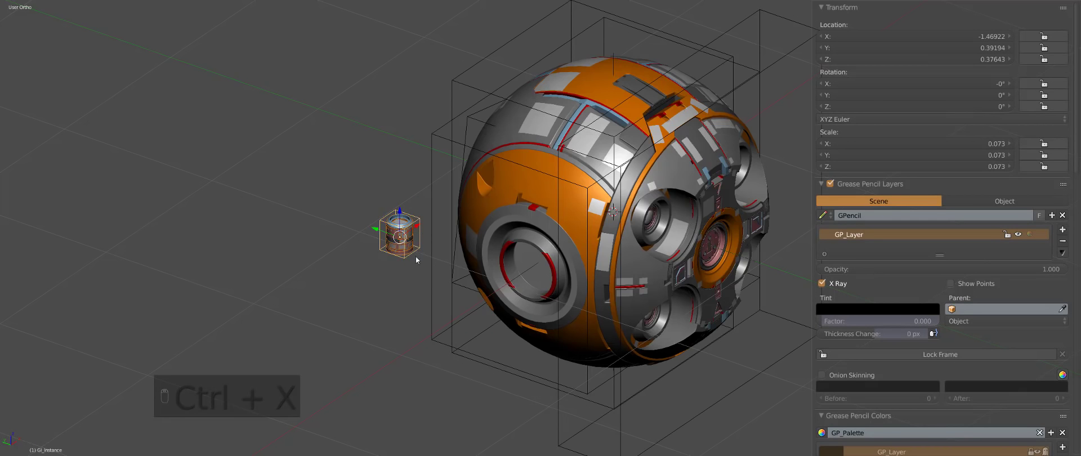
key(a)
key(g)
drag(421, 237, 384, 229)
key(g)
drag(494, 251, 679, 271)
key(n)
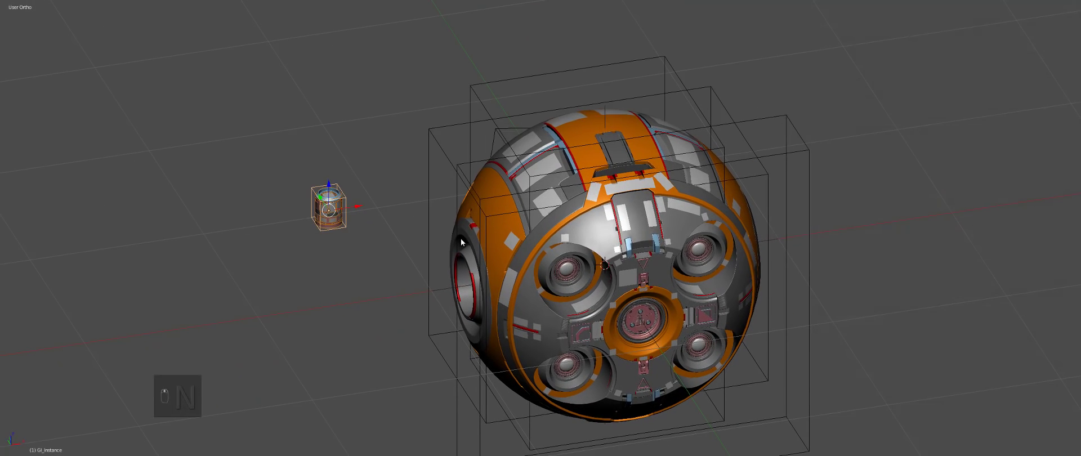
Enter the decal02_05 group and nudge the side ring part into place, checking in wireframe.
drag(464, 242, 531, 247)
drag(535, 272, 534, 209)
key(a)
drag(479, 178, 541, 230)
key(g)
drag(528, 262, 504, 288)
key(g)
drag(354, 308, 450, 326)
key(g)
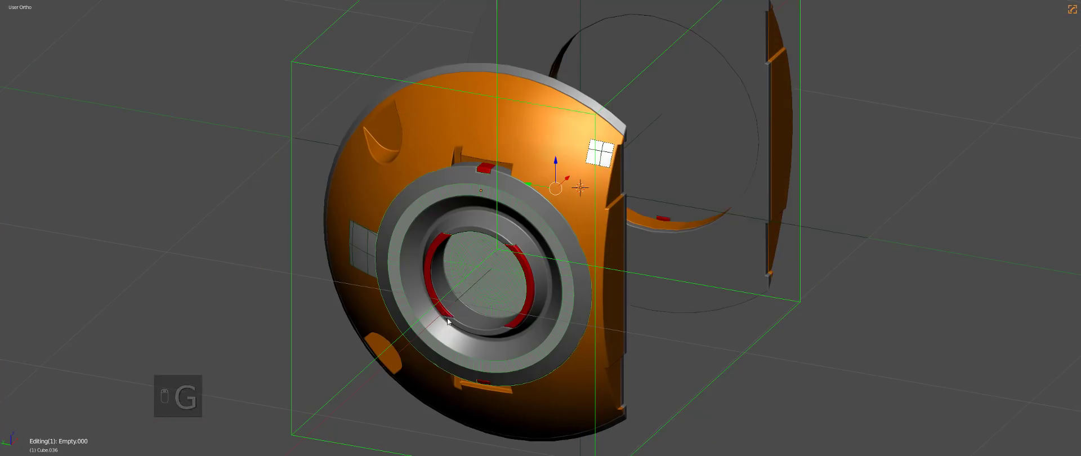
key(z)
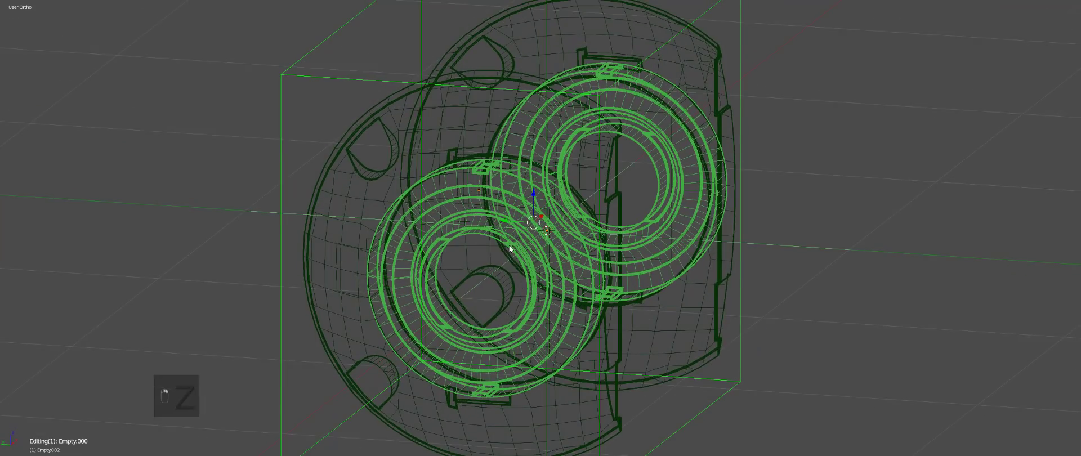
drag(468, 224, 500, 219)
key(z)
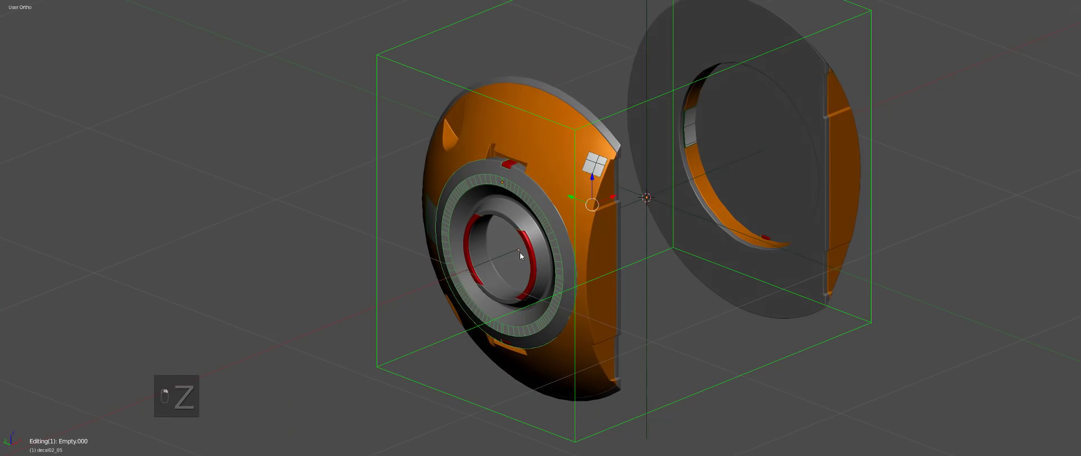
Finish positioning the ring part and close the group through GroupPro.
drag(557, 249, 448, 242)
key(g)
drag(507, 263, 567, 258)
drag(595, 300, 586, 271)
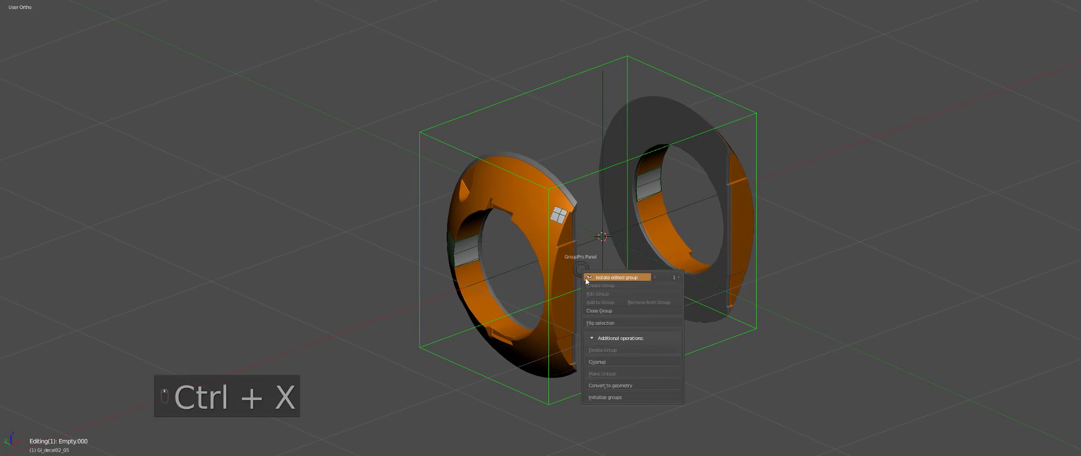
drag(599, 307, 529, 286)
key(a)
key(g)
drag(559, 262, 569, 259)
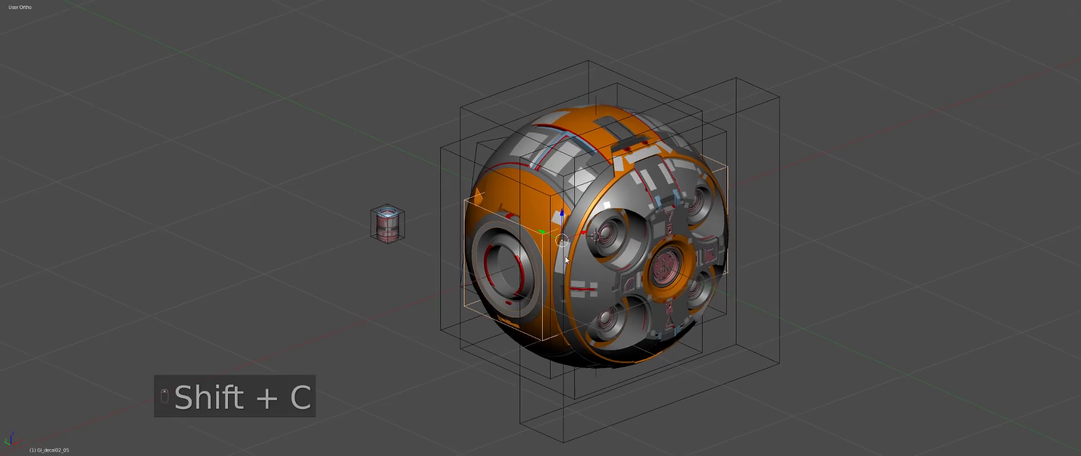
drag(669, 246, 714, 248)
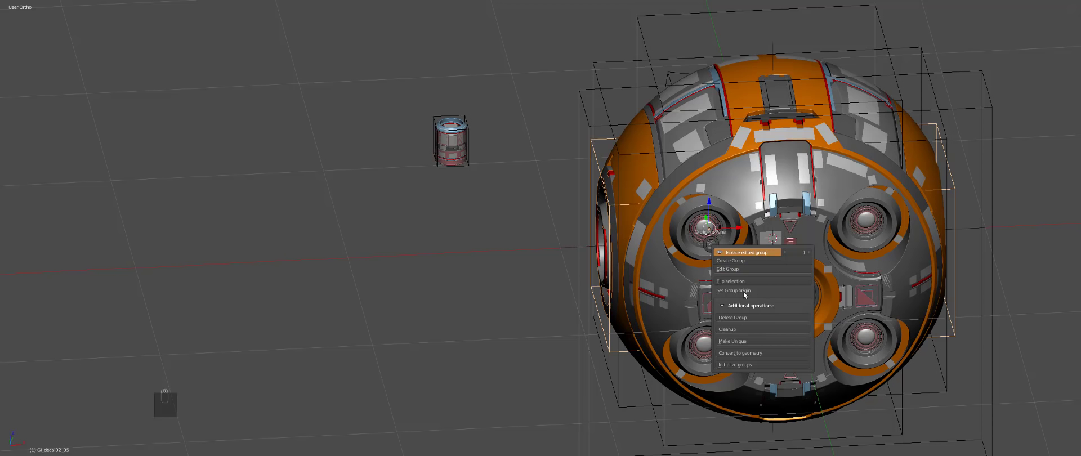
Spin the ring's Rotation X from the N panel to confirm it turns alone, then reset it to 0.
drag(885, 265, 903, 343)
key(r)
drag(815, 286, 864, 283)
key(r)
drag(715, 214, 746, 289)
key(n)
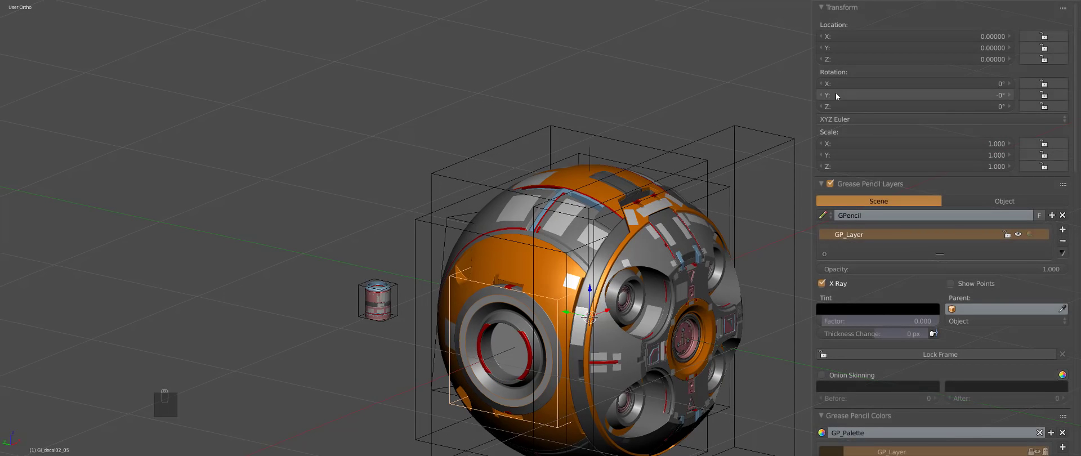
drag(873, 86, 604, 246)
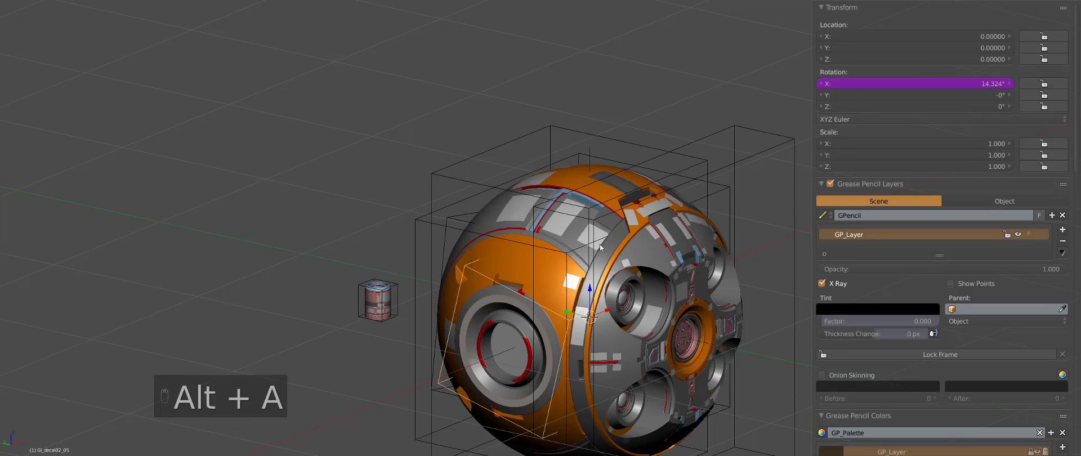
drag(592, 265, 684, 327)
key(Escape)
middle_click(657, 312)
Enter the front panel group and pick out the central eye part OB_interestpart in wireframe.
key(z)
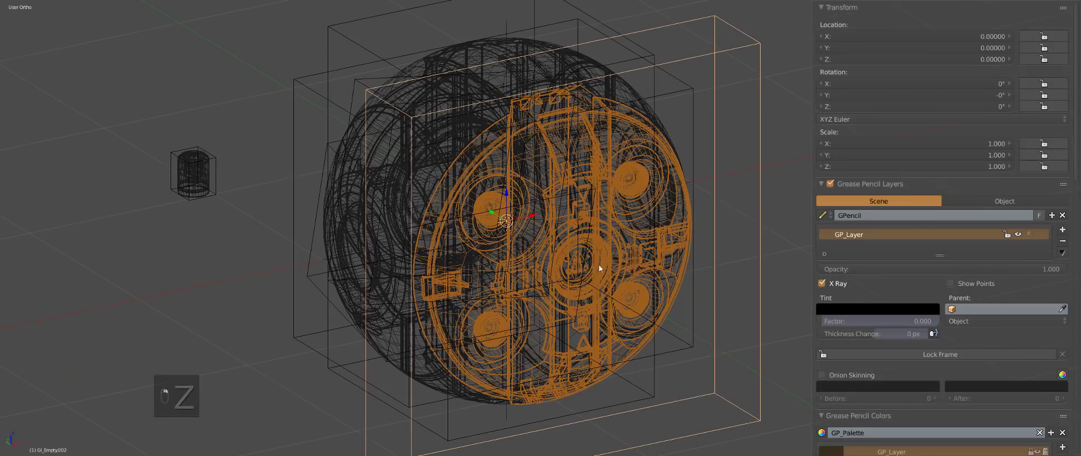
drag(664, 300, 614, 274)
key(z)
key(a)
key(z)
key(z)
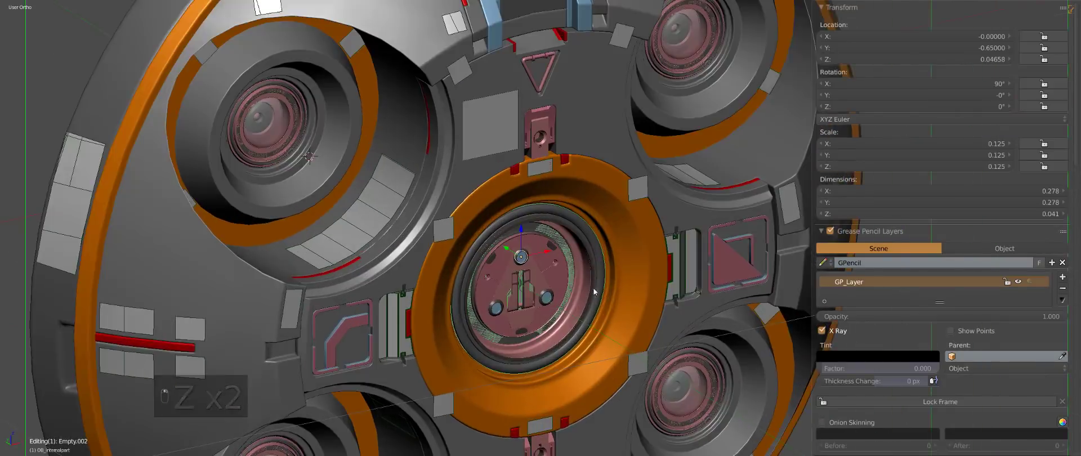
drag(579, 278, 563, 250)
key(a)
middle_click(563, 242)
key(z)
middle_click(575, 246)
click(577, 248)
middle_click(578, 249)
click(582, 253)
middle_click(584, 255)
key(z)
key(z)
Remove OB_interestpart from the front group using the GroupPro panel.
key(Tab)
key(a)
key(a)
key(a)
key(a)
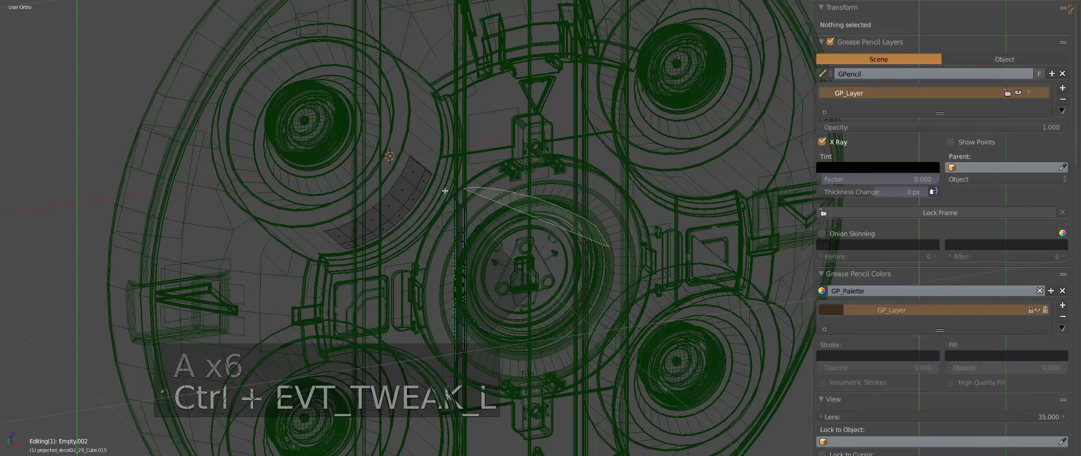
key(x)
key(z)
key(Tab)
key(z)
middle_click(565, 292)
key(z)
click(558, 288)
key(z)
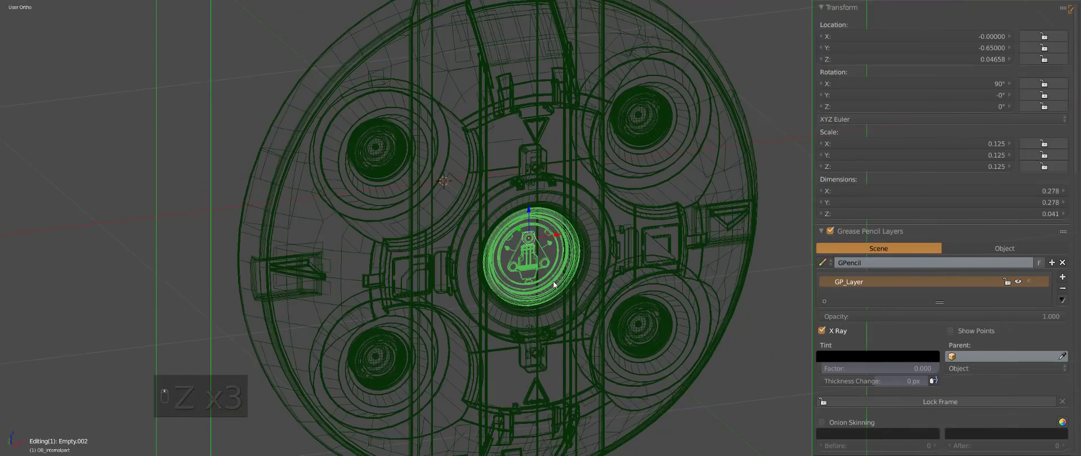
Close the front group, leaving the eye part with zeroed location and scale of one.
drag(556, 275, 565, 265)
drag(635, 296, 588, 275)
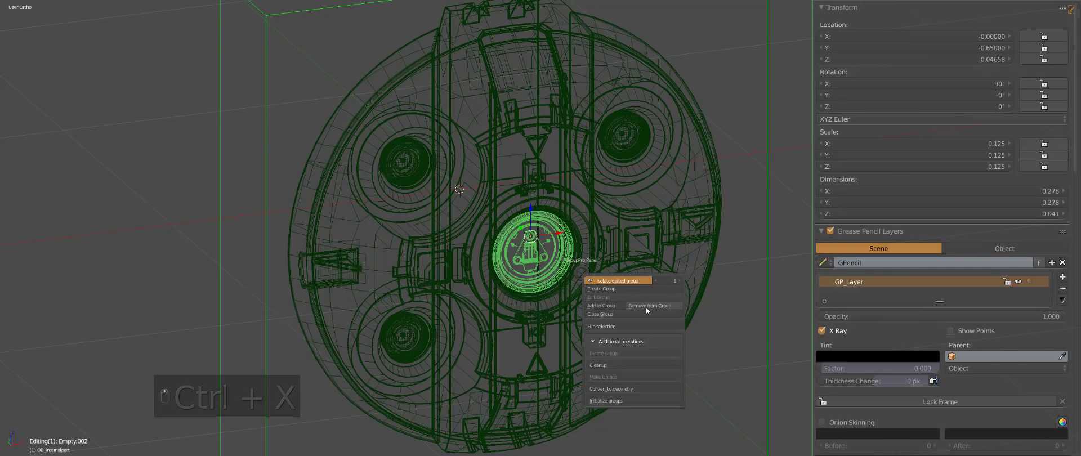
middle_click(650, 308)
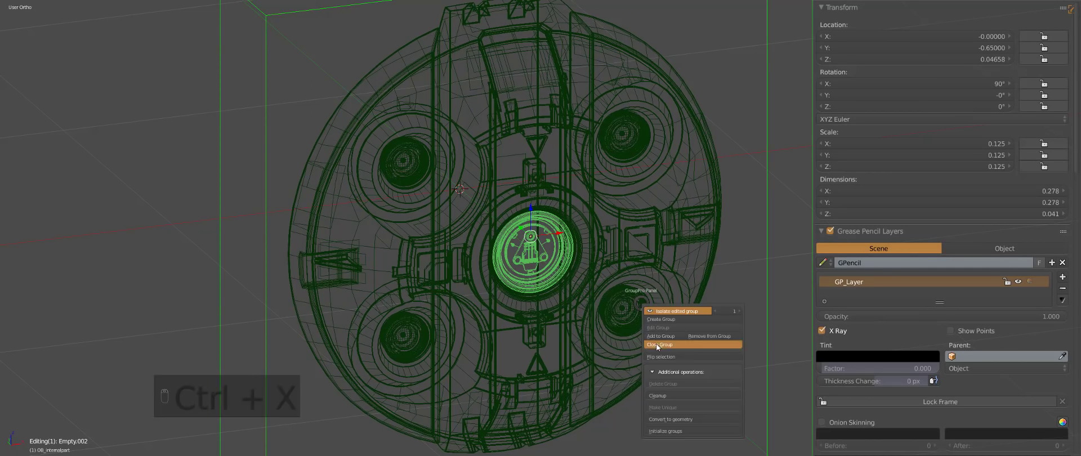
key(z)
key(g)
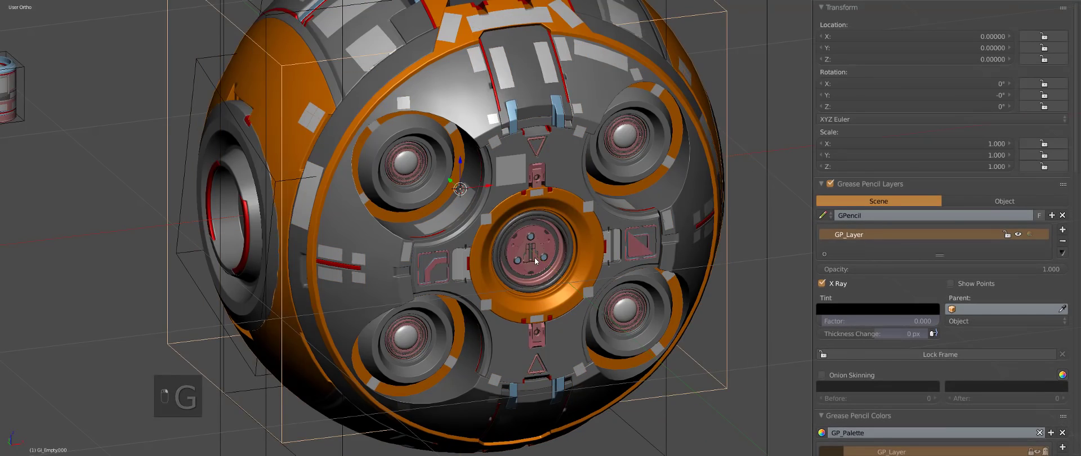
key(g)
drag(591, 265, 589, 273)
middle_click(564, 272)
key(z)
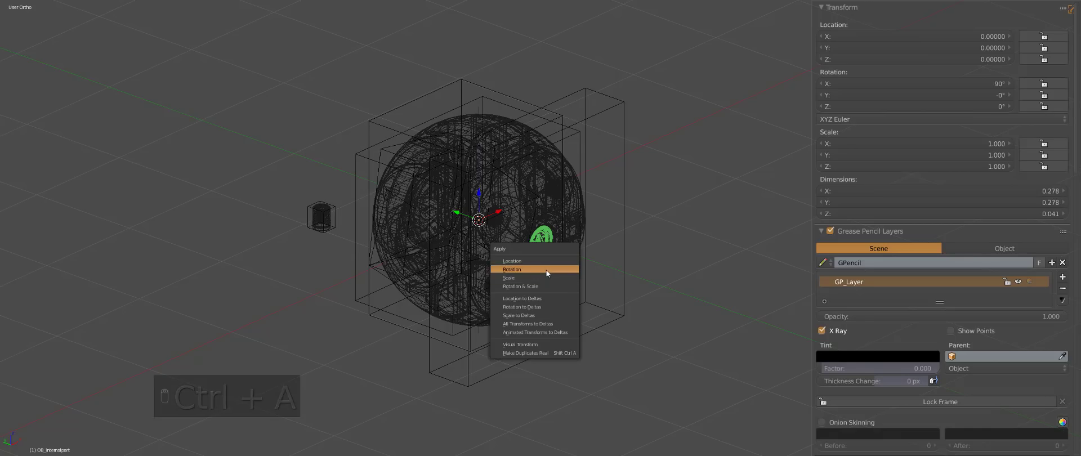
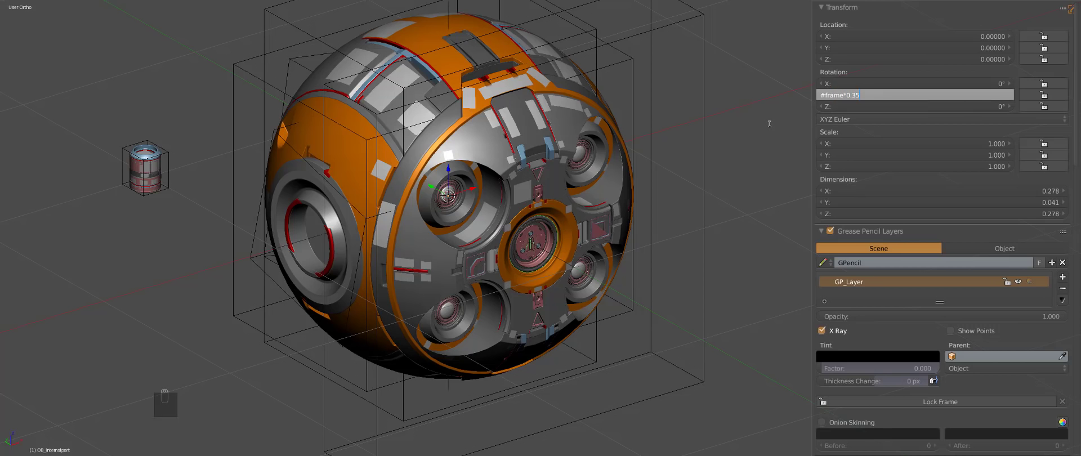
Watch the #frame*0.35 Y spin in playback, stop it, and orbit to the sphere's front.
drag(553, 241, 682, 210)
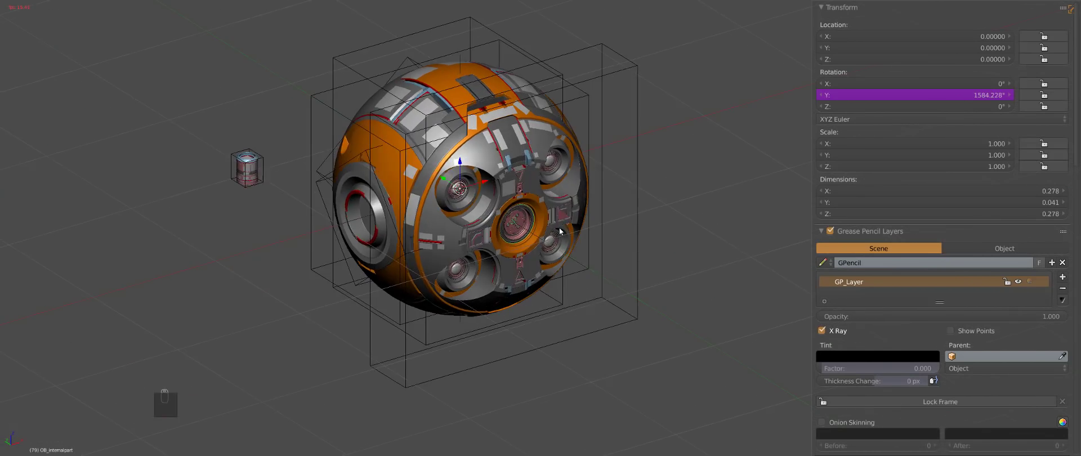
drag(563, 243, 478, 213)
key(Escape)
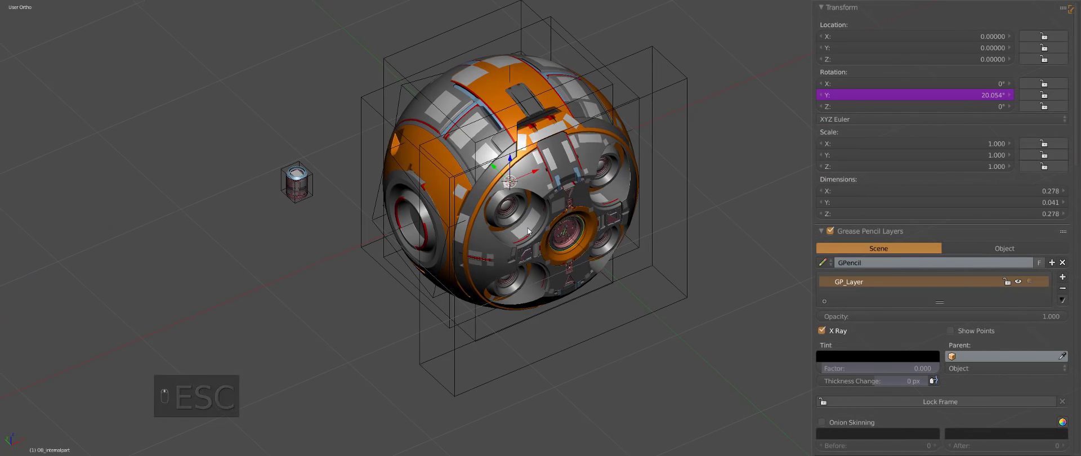
drag(532, 231, 316, 199)
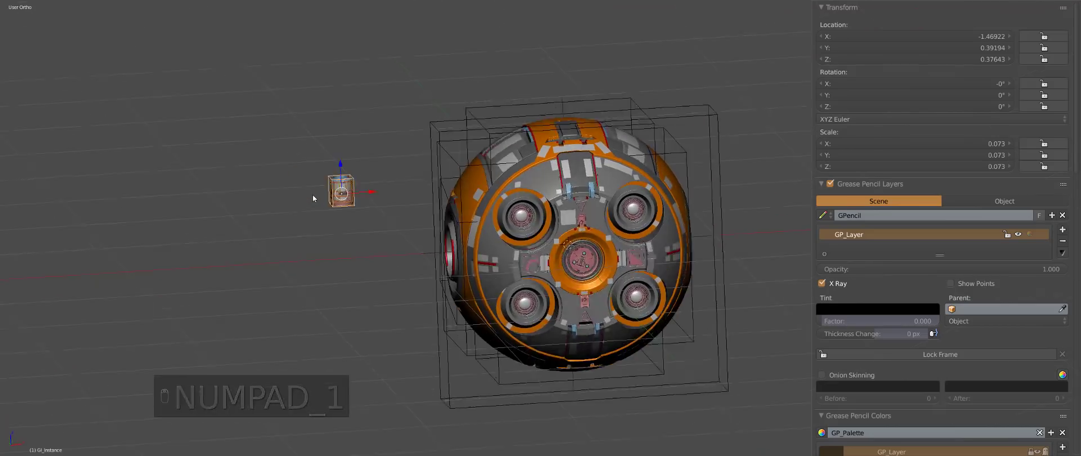
Rotate and move the small cylinder instance onto the sphere's surface.
key(r)
key(g)
drag(460, 208, 335, 196)
drag(446, 232, 475, 231)
key(g)
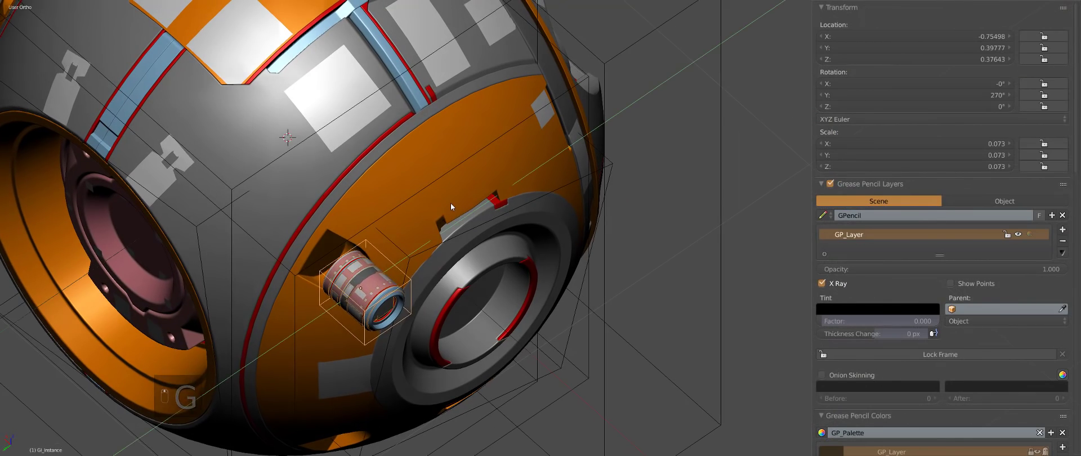
drag(453, 203, 479, 240)
key(a)
click(479, 240)
click(365, 219)
Seat the cylinder against the sphere's rim, isolate the cylinder parts and select one copy.
drag(533, 267, 476, 238)
drag(341, 196, 272, 164)
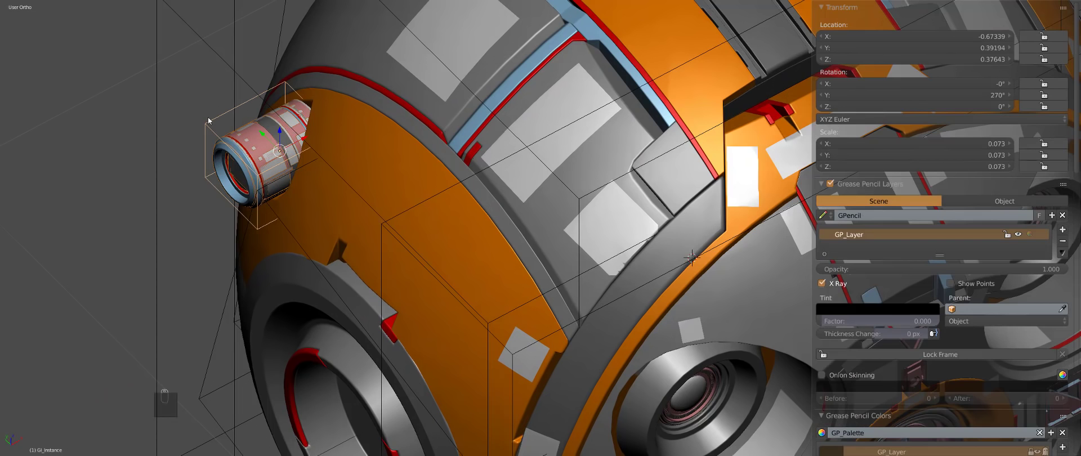
drag(336, 165, 465, 266)
key(g)
middle_click(525, 194)
key(g)
drag(657, 237, 648, 233)
drag(648, 233, 505, 226)
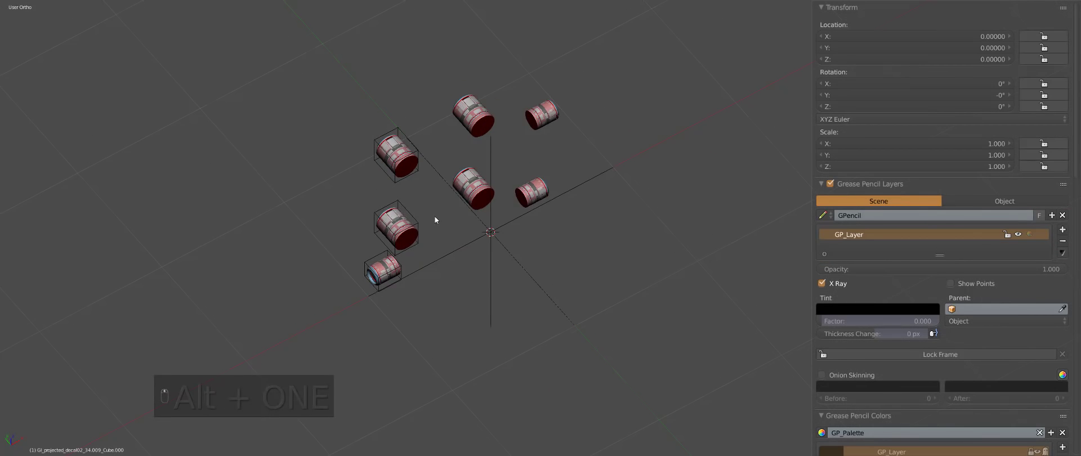
click(393, 219)
drag(393, 221, 394, 254)
Delete the extra cylinder copies, keeping the placed detail.
key(m)
key(a)
key(a)
key(g)
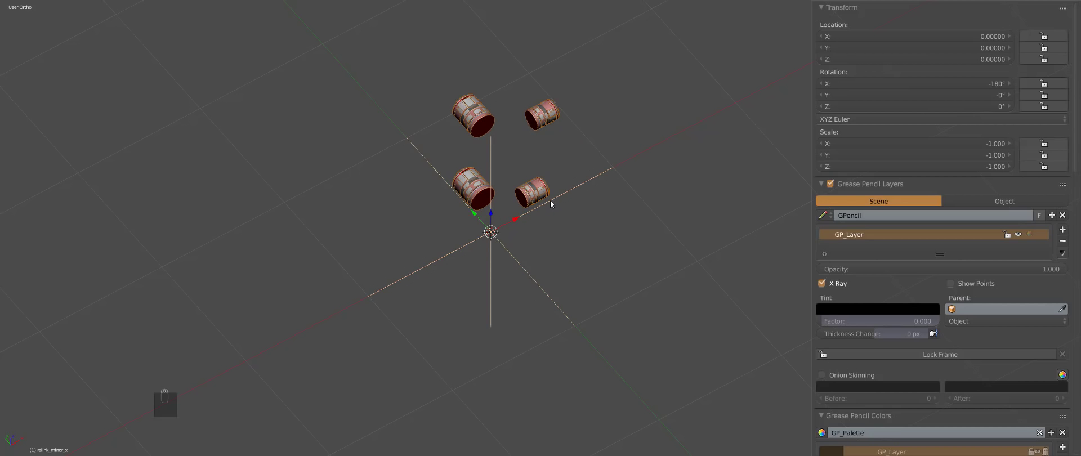
key(m)
key(1)
key(a)
Mirror the duplicate to the other side with -180° X rotation and scale -1 on every axis.
drag(431, 261, 580, 266)
key(a)
drag(544, 296, 521, 302)
key(a)
drag(614, 234, 533, 251)
key(a)
key(a)
key(a)
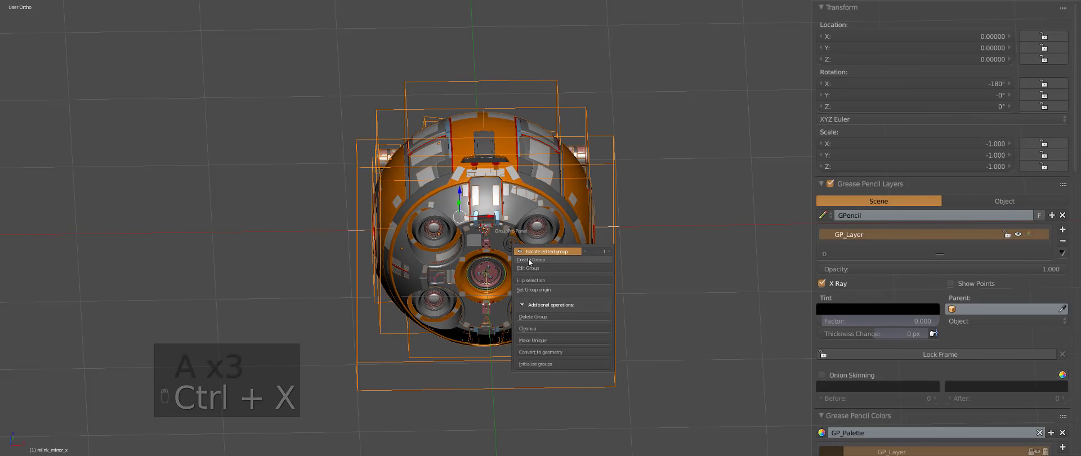
Select all the sphere's groups and merge them with GroupPro Create Group.
middle_click(500, 253)
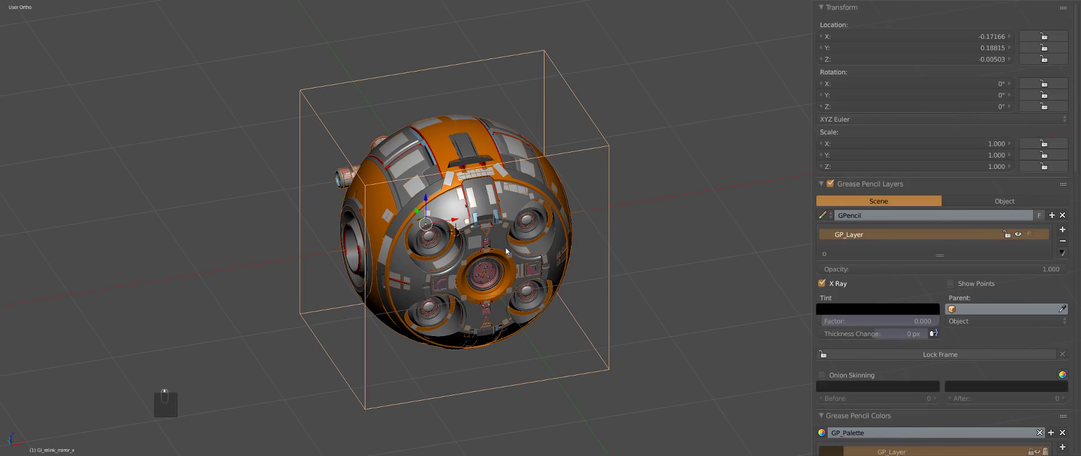
drag(532, 294, 545, 260)
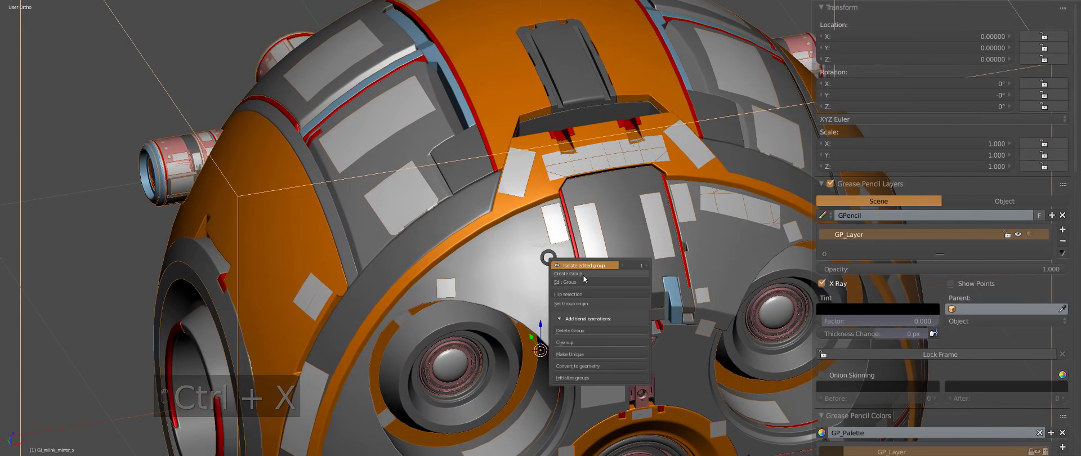
drag(577, 304, 589, 279)
key(a)
drag(674, 256, 578, 223)
drag(578, 222, 587, 156)
key(g)
middle_click(588, 172)
Face the sphere from the front and bring up the Shift+A mesh list for a new part.
key(Escape)
key(Escape)
key(a)
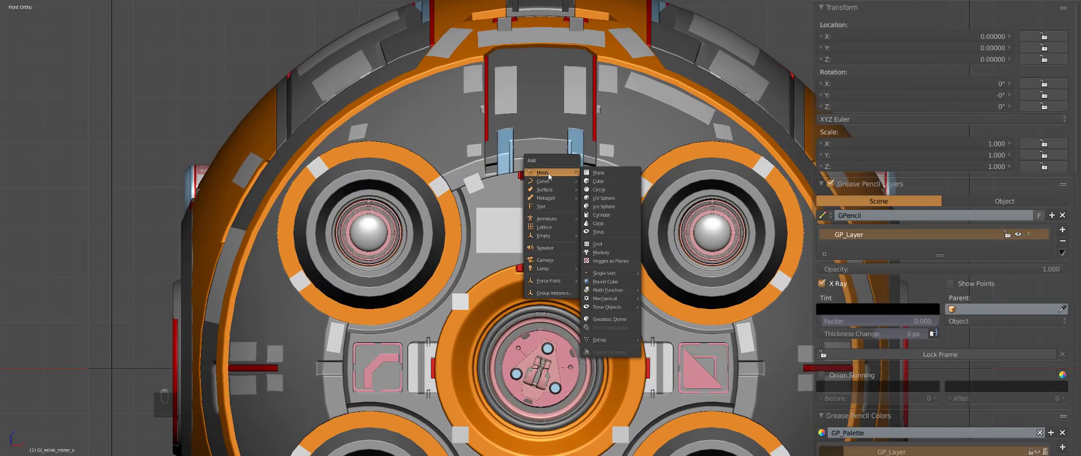
Add a UV Sphere scaled to enclose the ball and make it an unrenderable Hard Ops wire.
middle_click(602, 203)
drag(535, 205, 678, 265)
key(s)
drag(675, 268, 676, 266)
key(q)
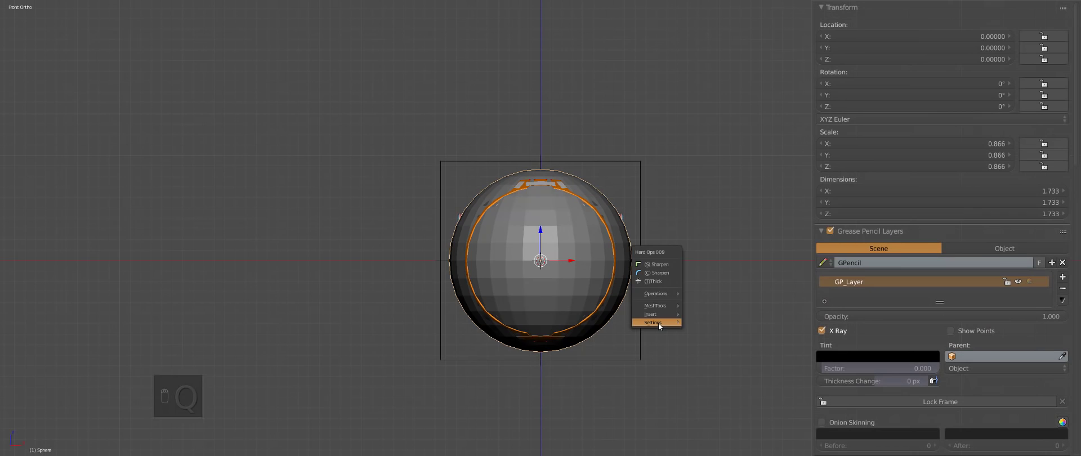
drag(724, 318, 693, 306)
key(F6)
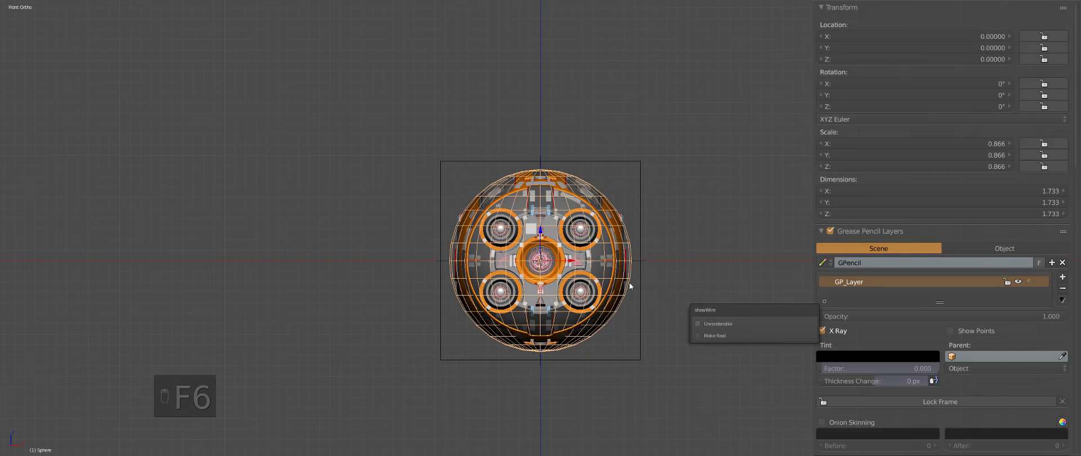
Lift the proxy sphere about 7.9 units straight up along Z.
drag(569, 183, 664, 151)
middle_click(663, 151)
key(a)
middle_click(614, 260)
key(g)
drag(640, 194, 663, 186)
key(n)
key(t)
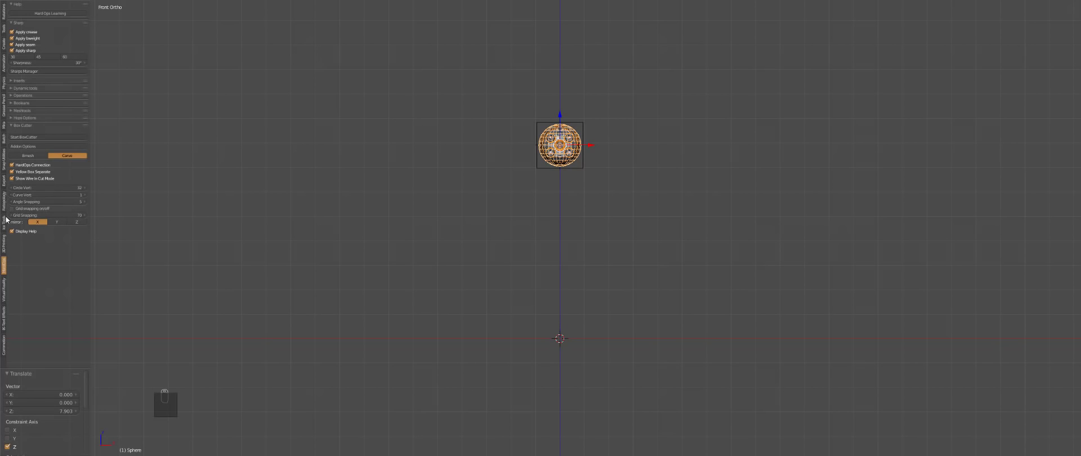
Reveal the layer with the Backdrop studio scene alongside the tilted proxy sphere.
drag(5, 81, 609, 91)
middle_click(609, 91)
key(r)
drag(605, 122, 580, 133)
key(a)
middle_click(620, 150)
key(KP_2)
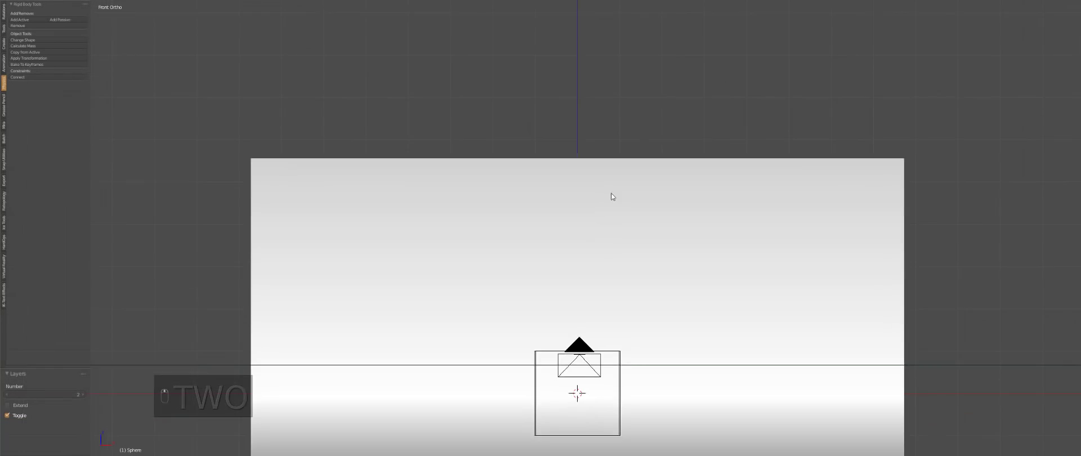
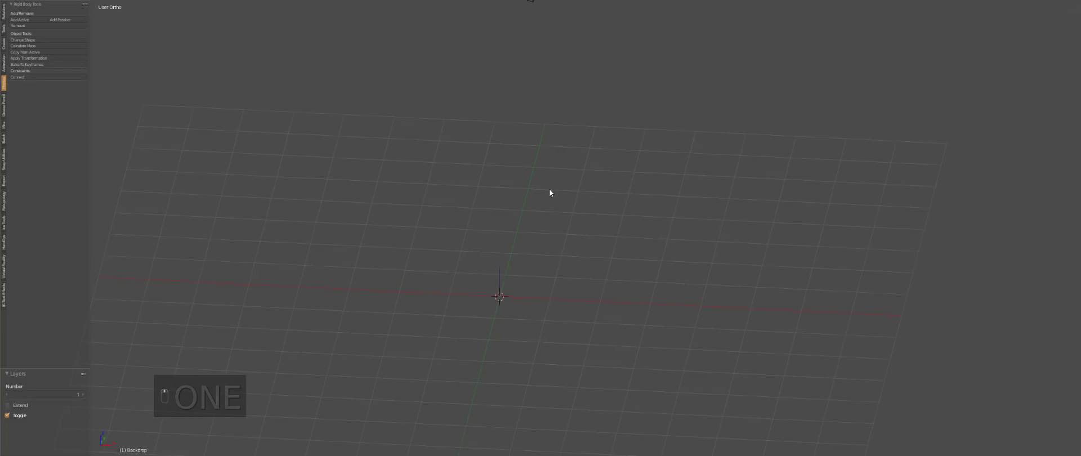
Look through the scene camera and show the sphere layer together with the studio.
drag(549, 145, 531, 80)
click(565, 54)
key(g)
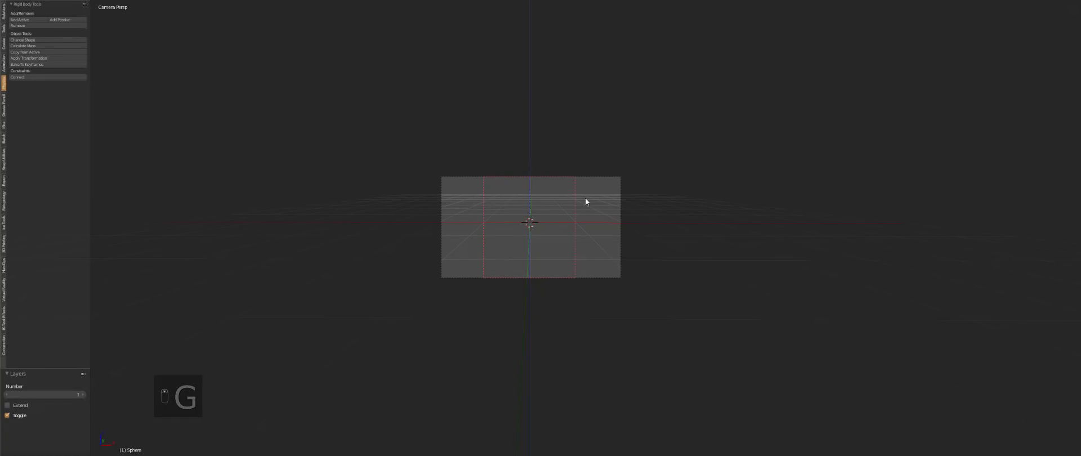
drag(604, 362, 638, 94)
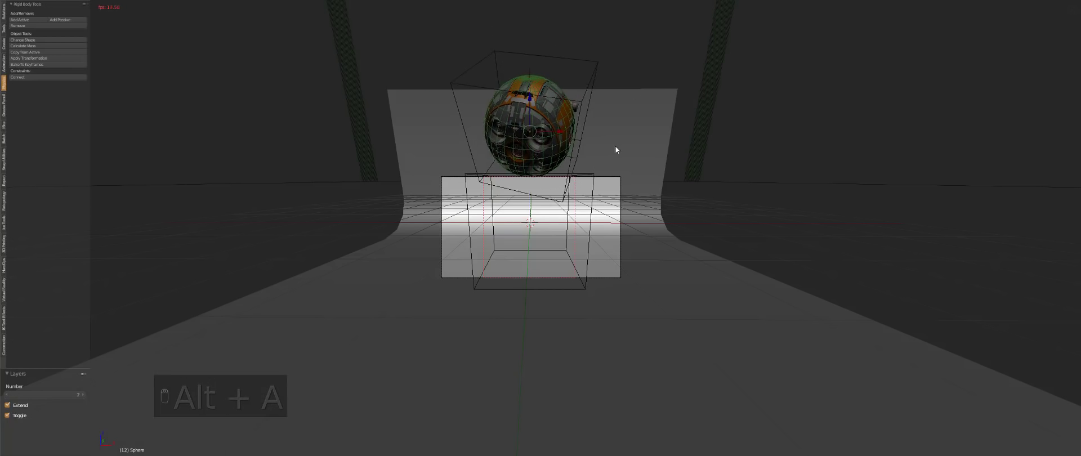
key(Escape)
Tilt the sphere freely to an angled orientation above the box.
key(r)
key(g)
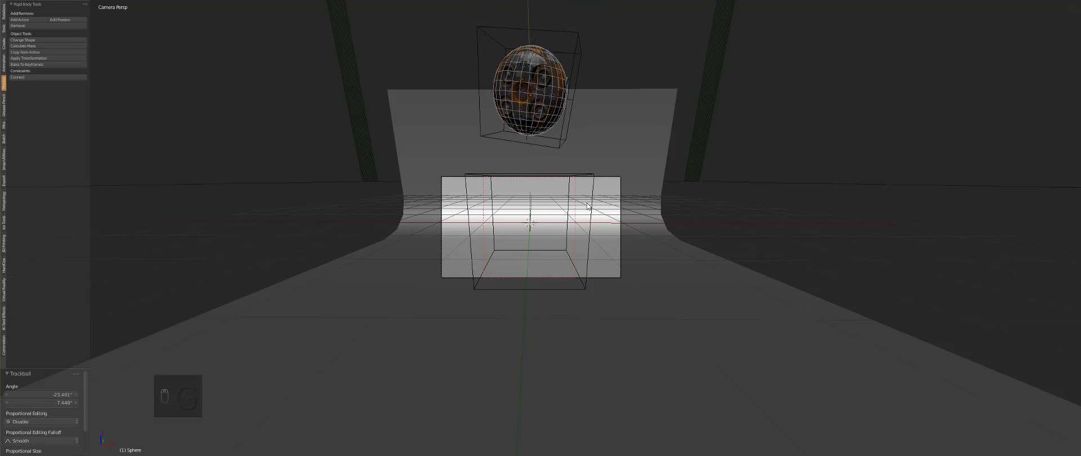
click(588, 203)
drag(593, 220, 599, 267)
Play the rigid body simulation so the sphere drops, briefly previewing it rendered.
key(a)
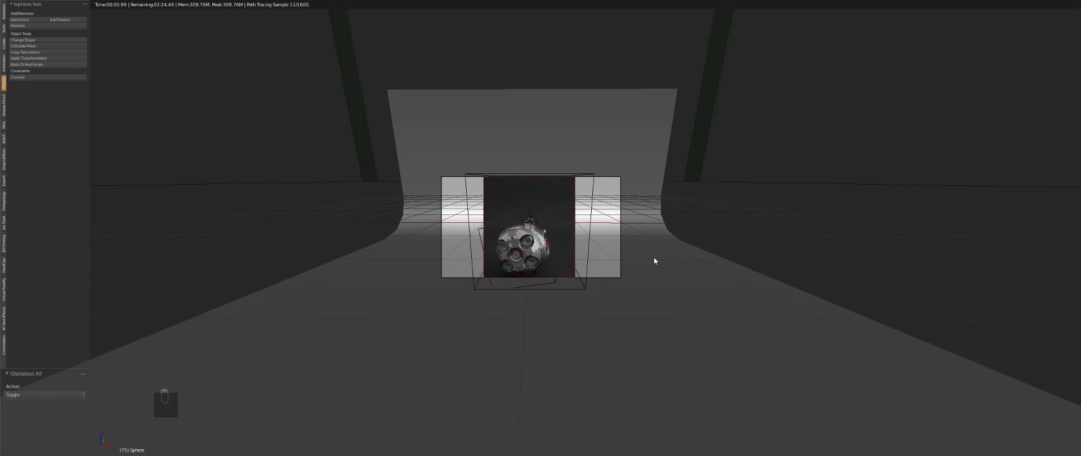
key(z)
key(z)
middle_click(653, 262)
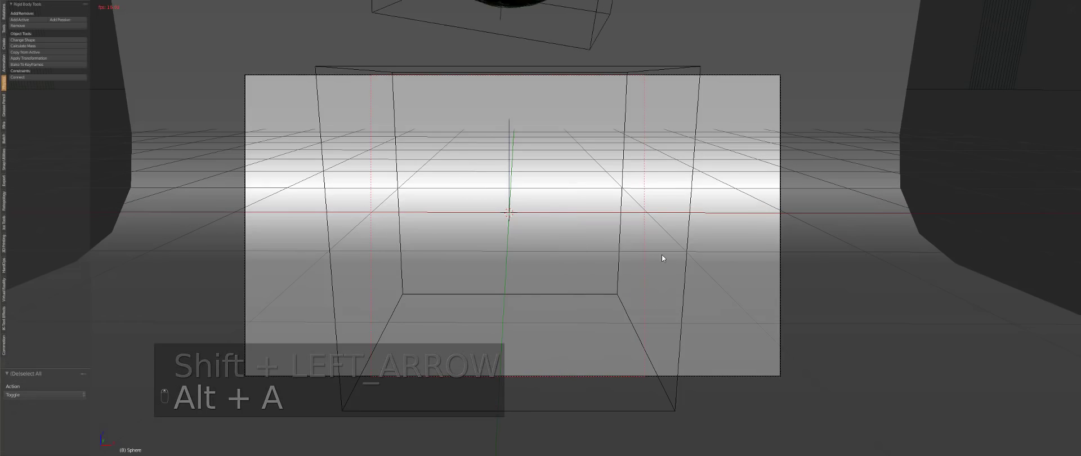